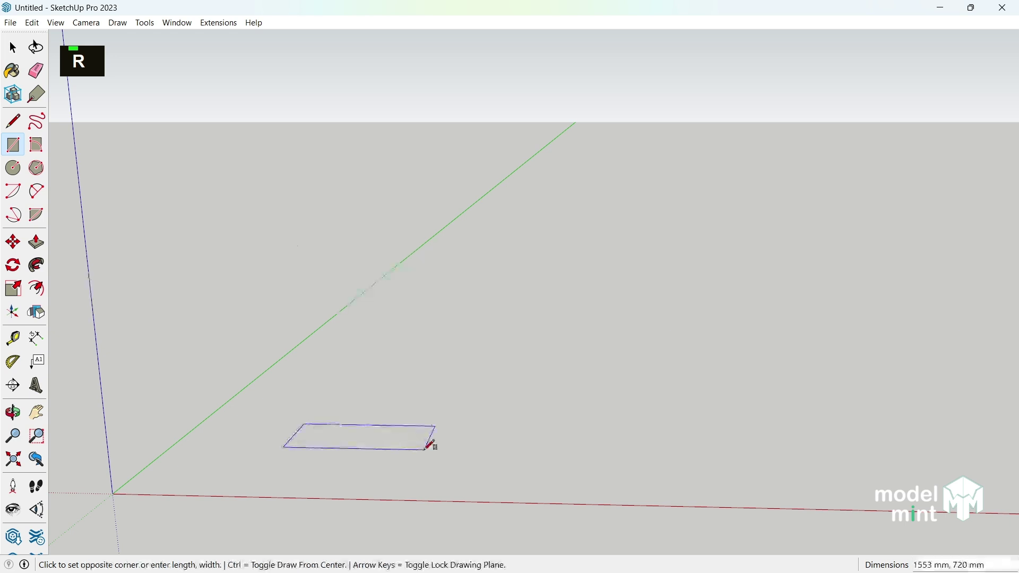
Extrude the drawn rectangle into an 18 mm board and group it as one object.
key("space")
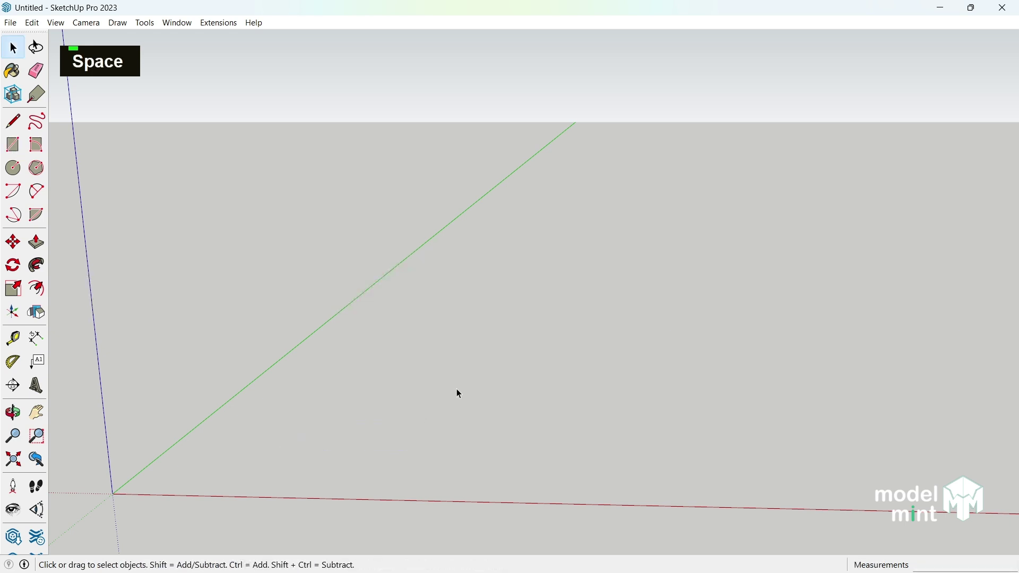
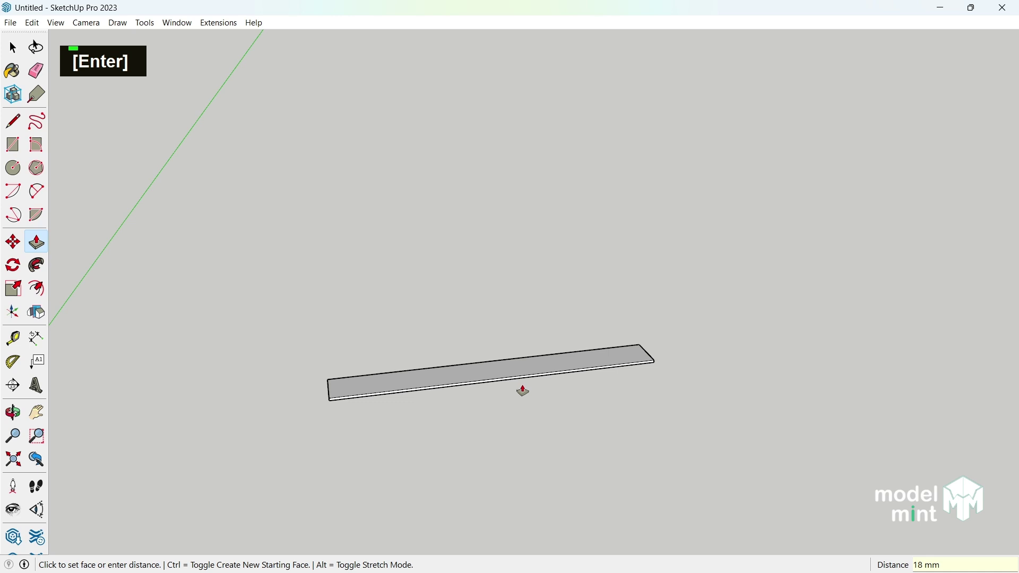
key("space")
right_click(505, 372)
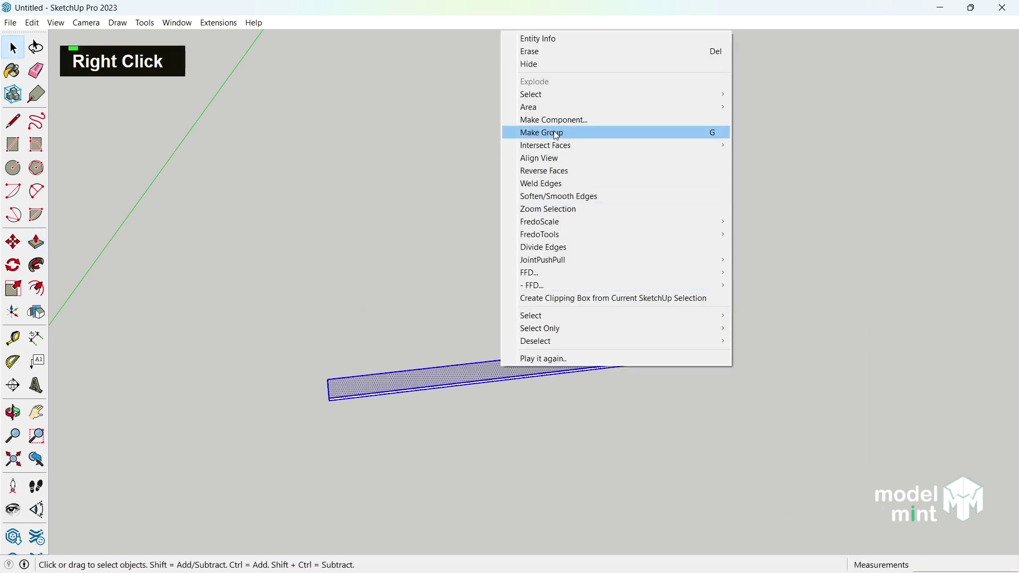
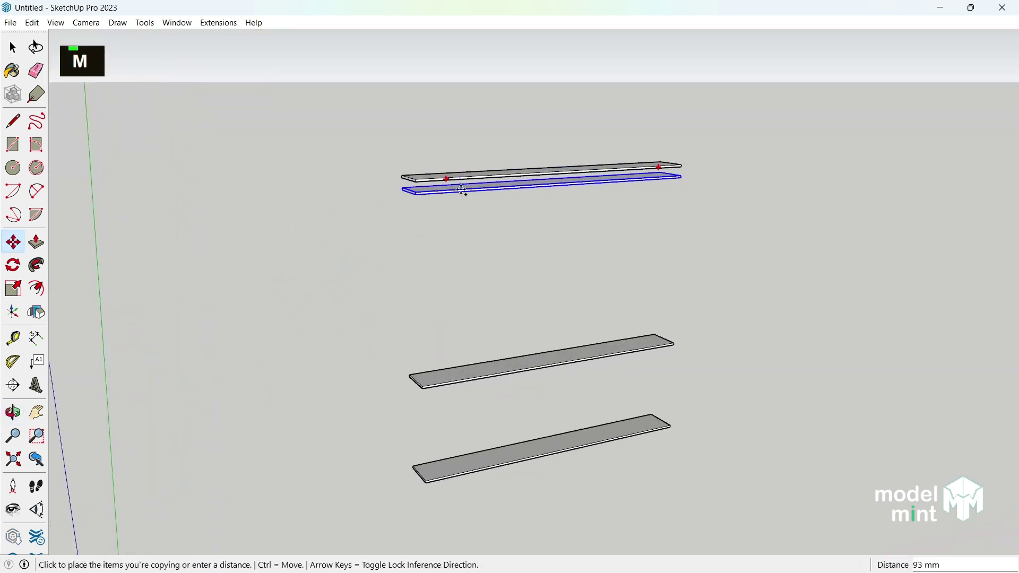
Copy the board upward and divide the gap (/2) into evenly spaced shelves.
type("[ 0 ], [ 5 ]")
key("Return")
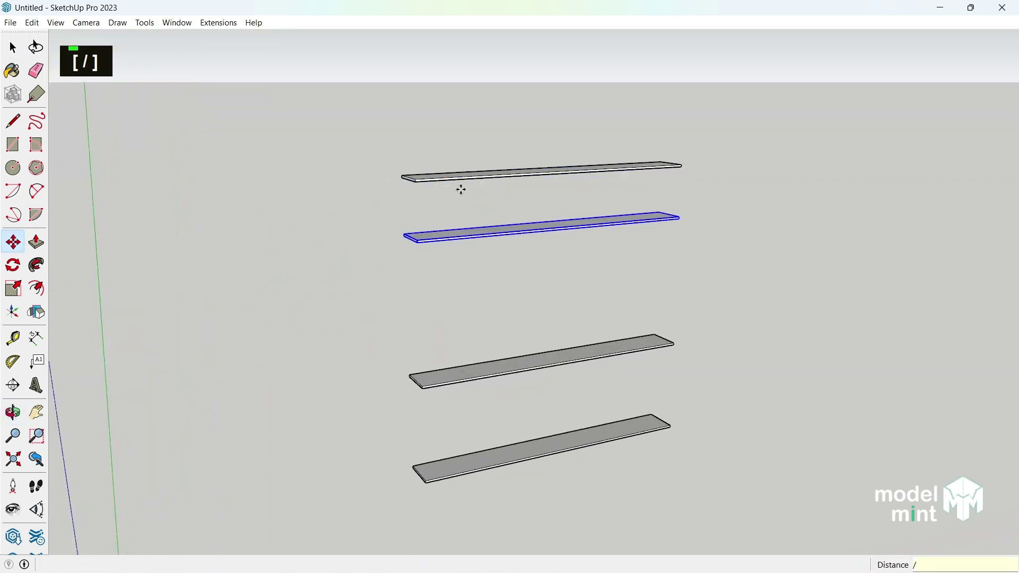
key("/")
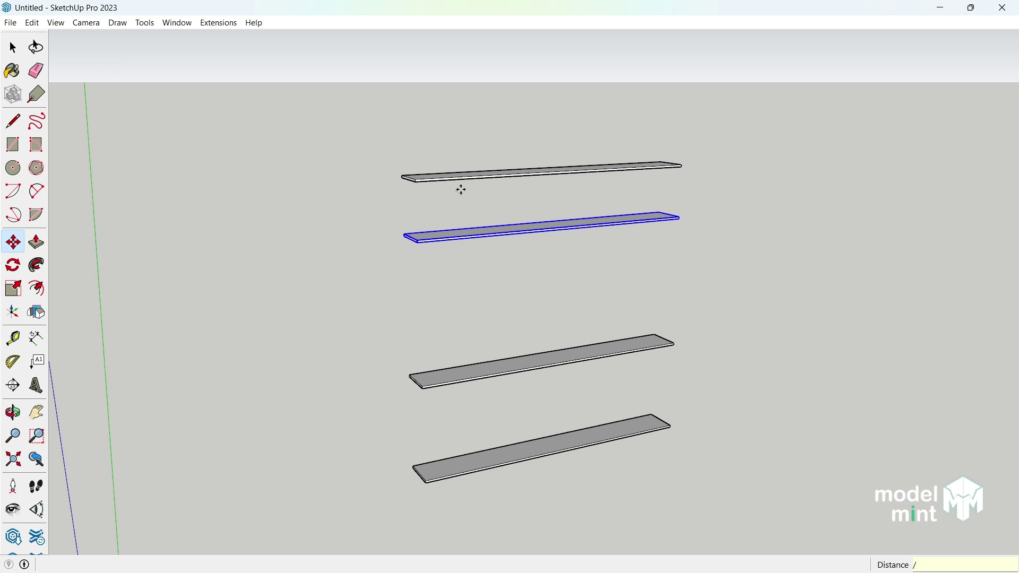
key("2")
key("Return")
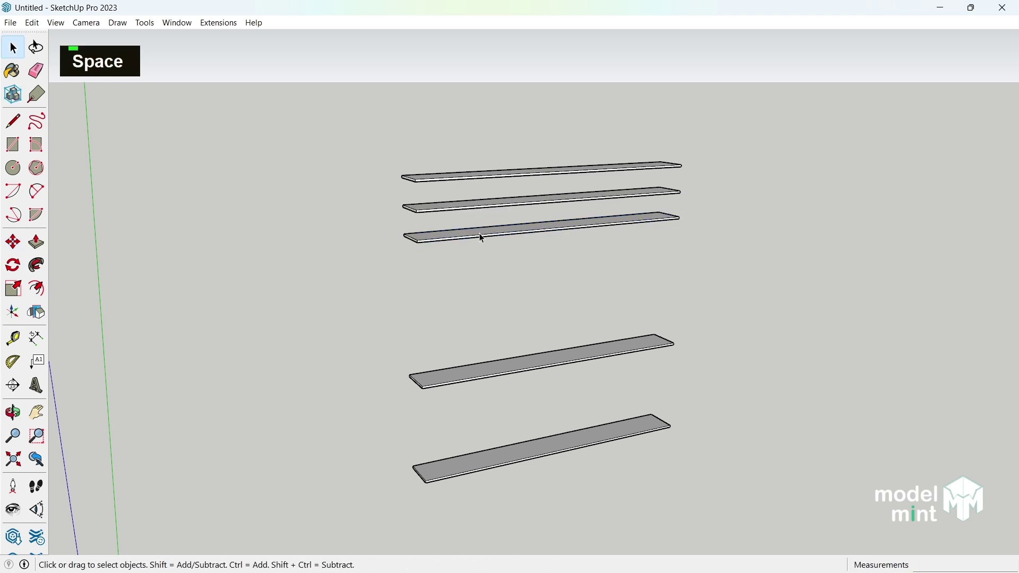
Move-copy further boards upward to complete the stack of shelves.
key("m")
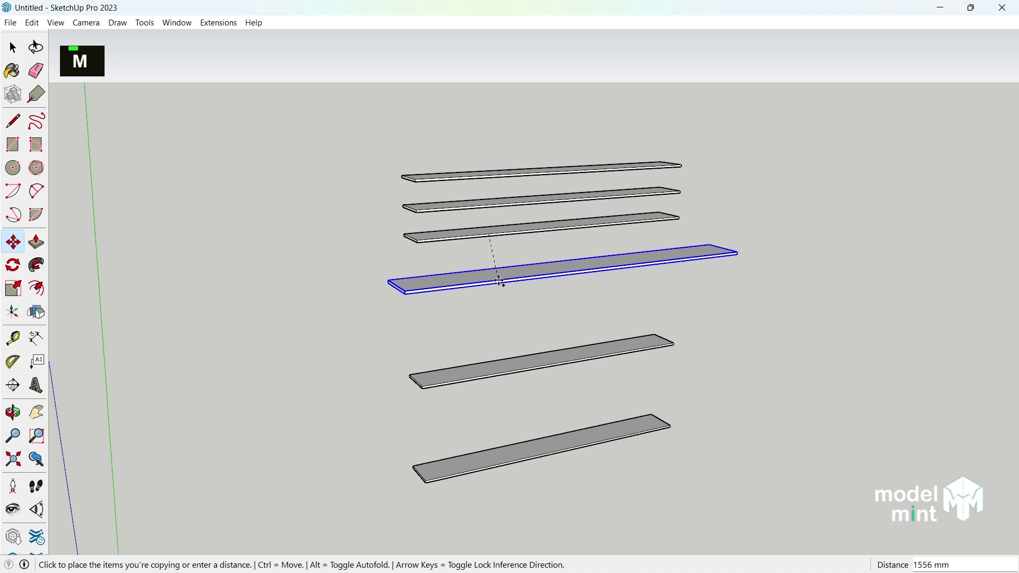
key("Up")
key("Return")
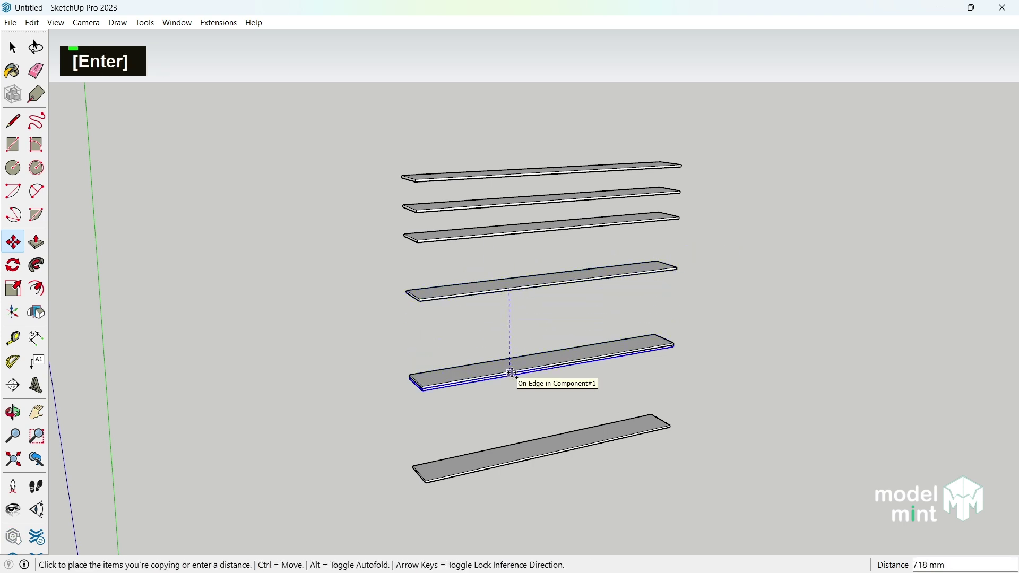
key("Return")
key("space")
Rotate-copy a board 90° to stand upright as a side panel.
scroll("up", 3)
key("q")
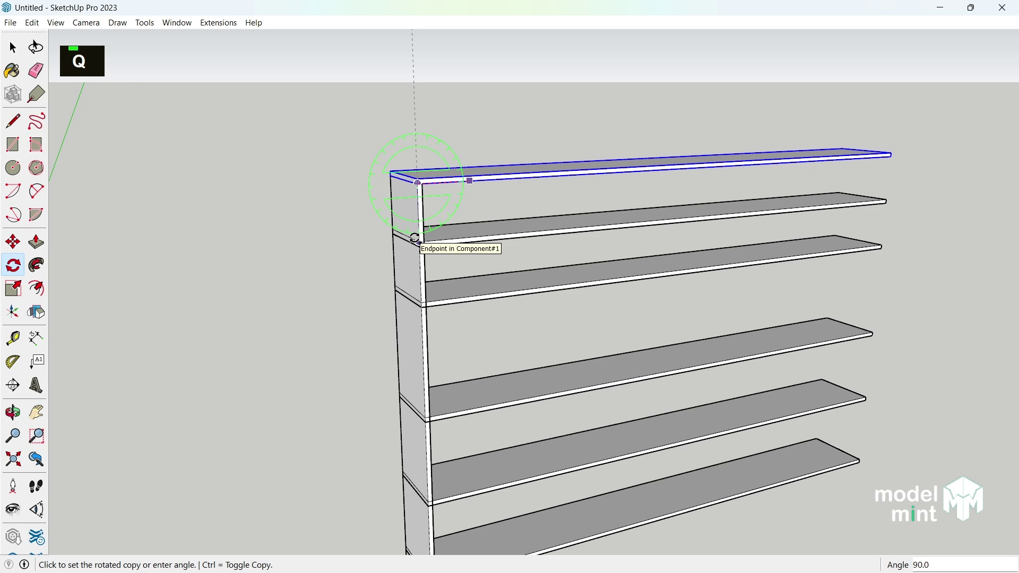
key("Return")
scroll("up", 3)
Shift the upright panel 18 mm to sit flush against the shelves' ends.
key("m")
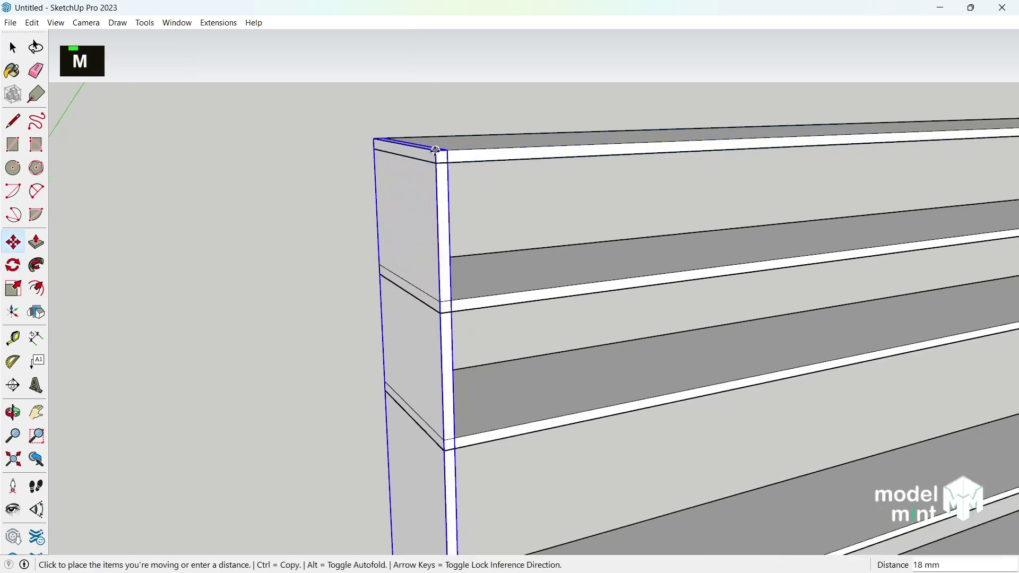
scroll("down", 3)
scroll("up", 3)
key("space")
scroll("down", 3)
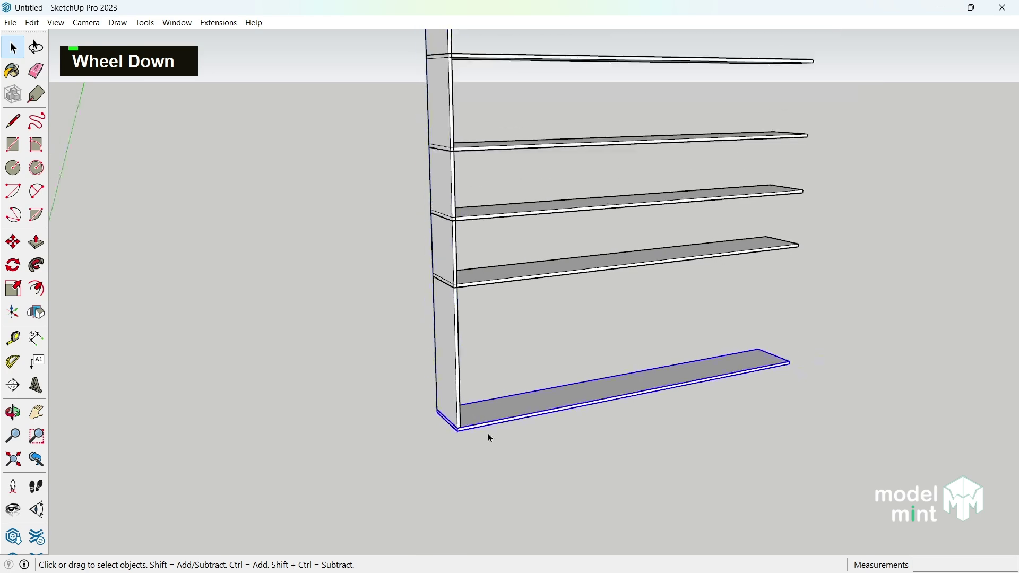
key("Delete")
scroll("down", 3)
scroll("up", 3)
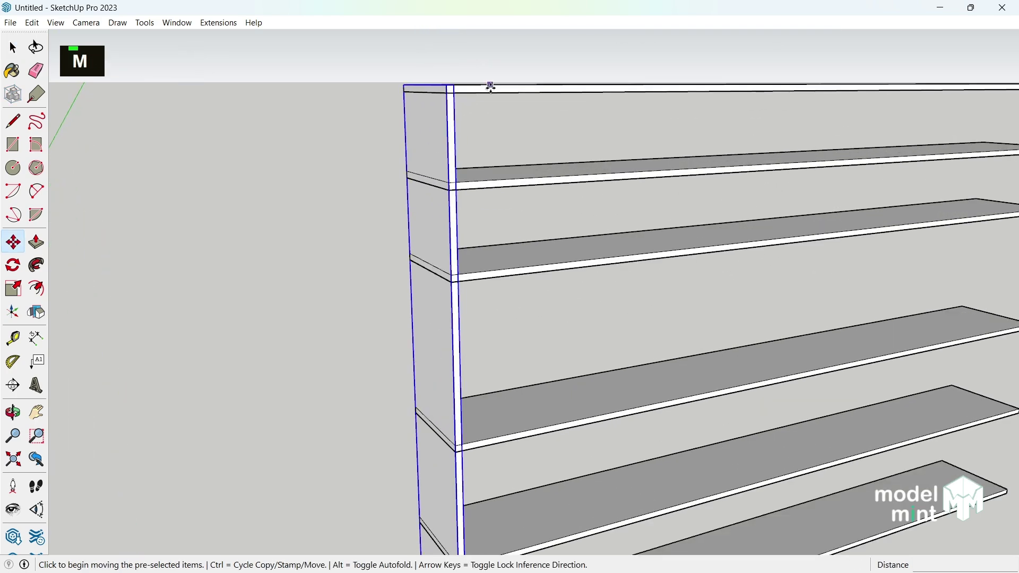
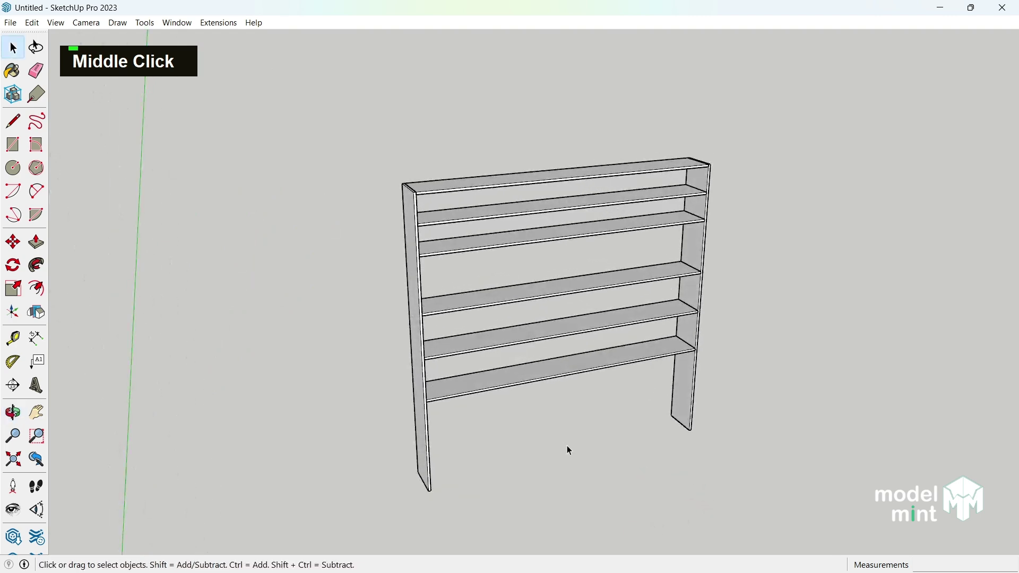
Edit the bottom shelf and push its front face outward into a deep desk top.
middle_click(580, 461)
scroll("up", 3)
right_click(565, 345)
scroll("up", 3)
double_click(485, 372)
key("p")
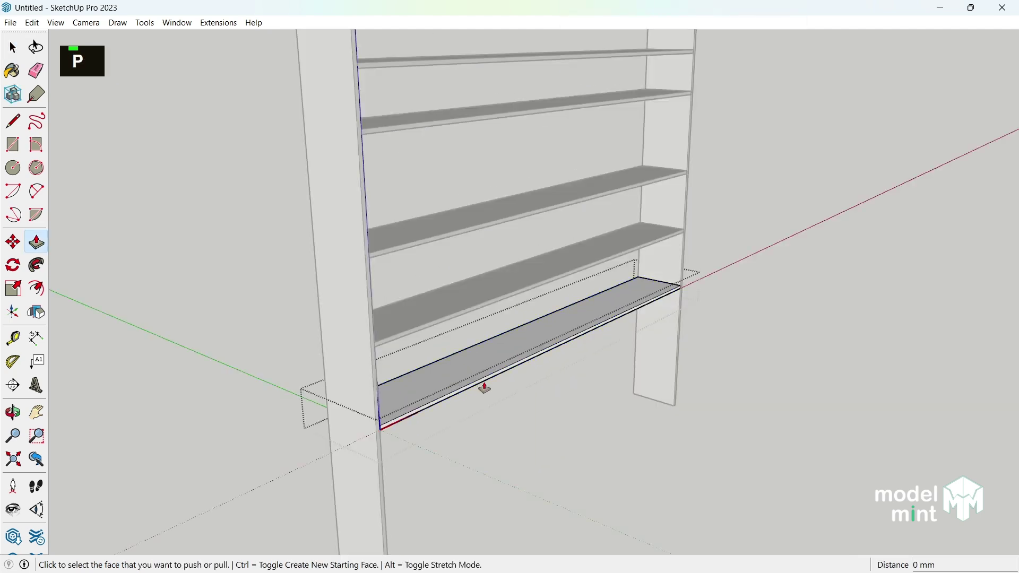
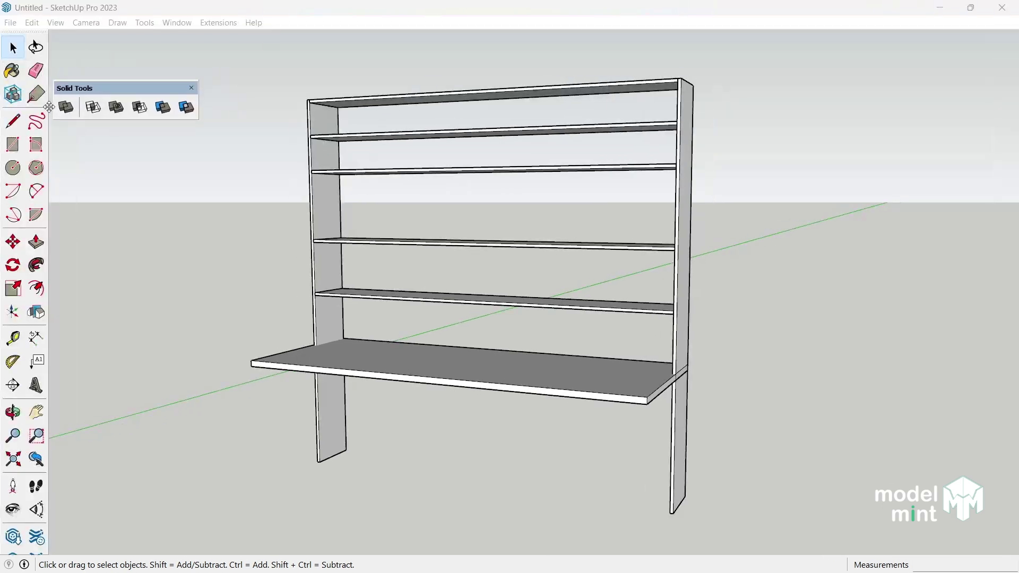
Trim the side panels against the desk top and orbit to check the result.
middle_click(768, 435)
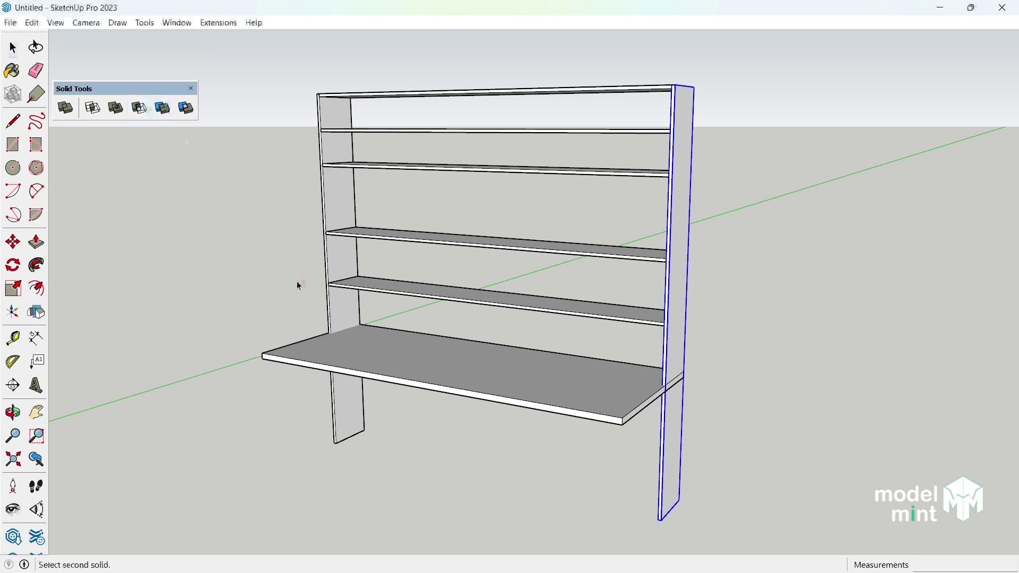
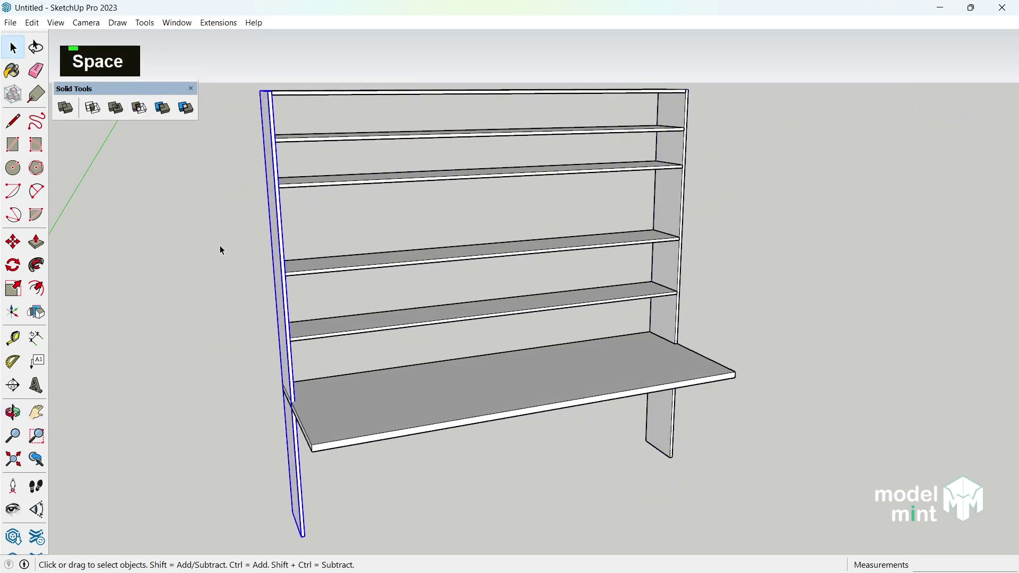
key("space")
scroll("down", 3)
middle_click(559, 454)
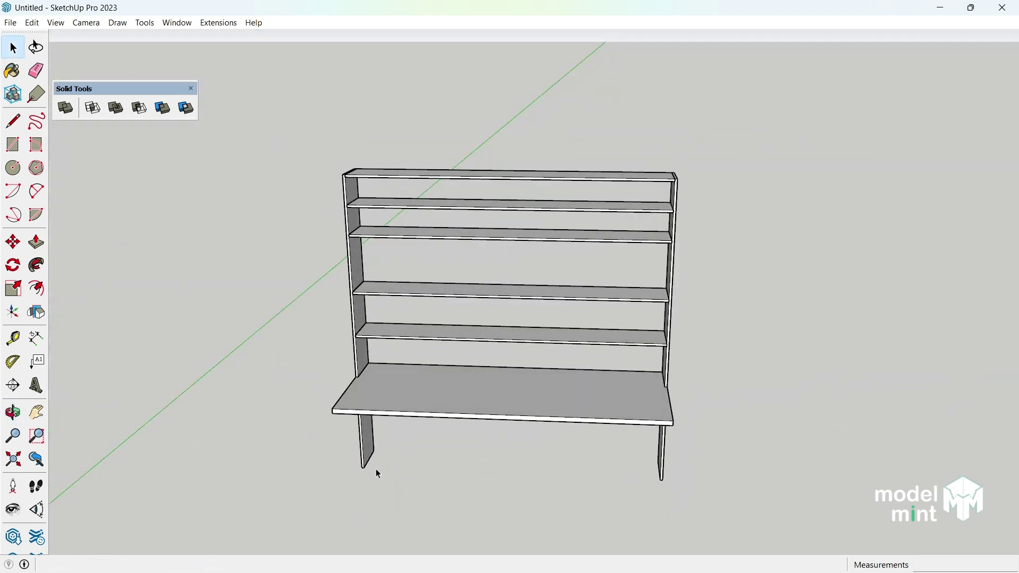
middle_click(212, 521)
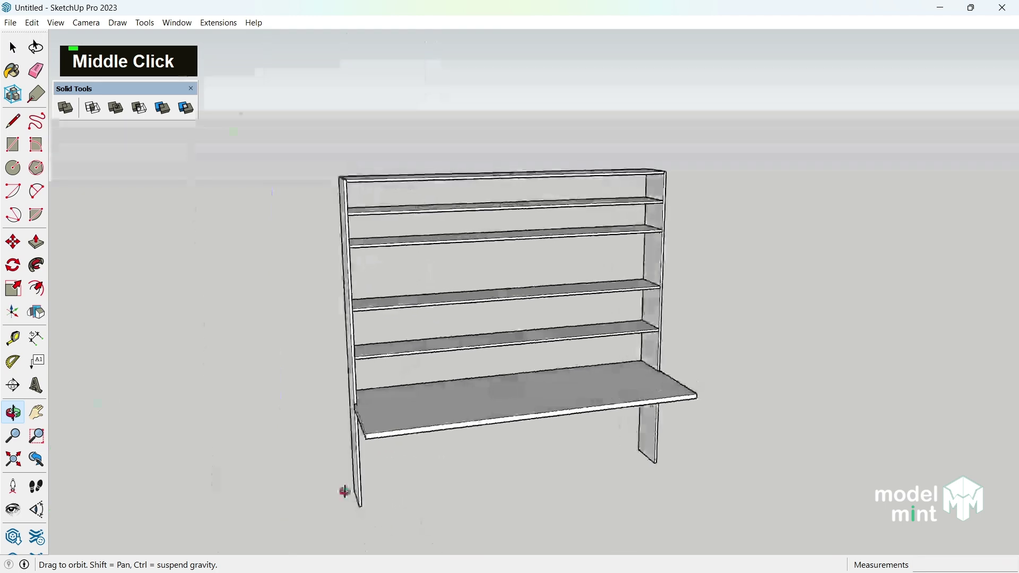
scroll("up", 3)
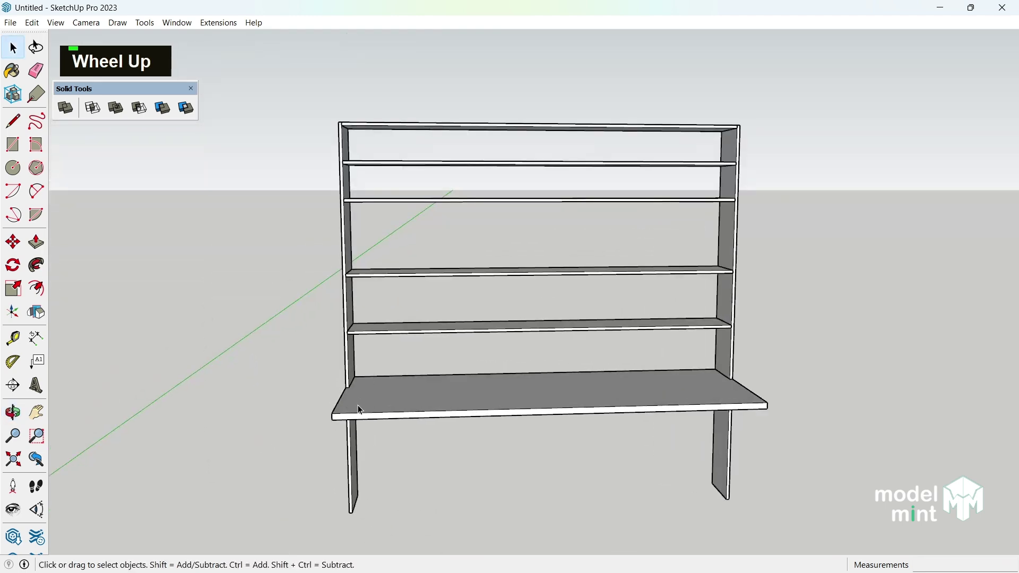
Move-copy a side panel inward to start placing the vertical dividers.
middle_click(426, 356)
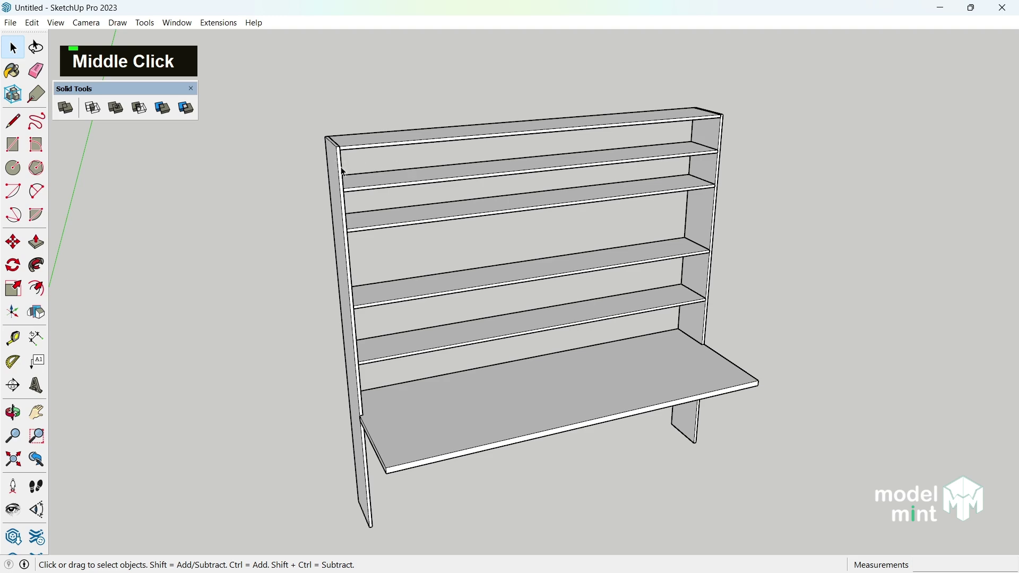
scroll("up", 3)
key("m")
scroll("up", 3)
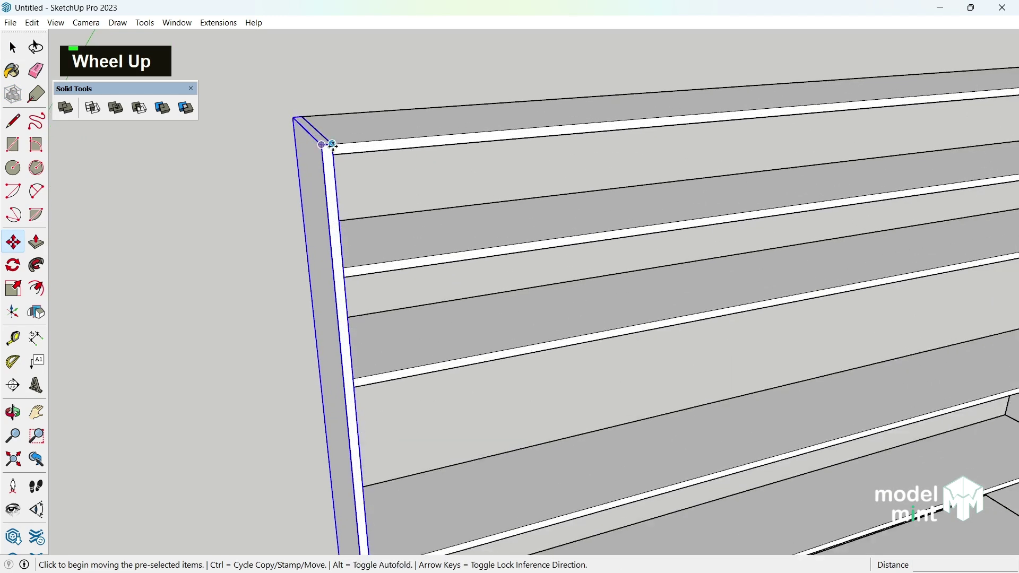
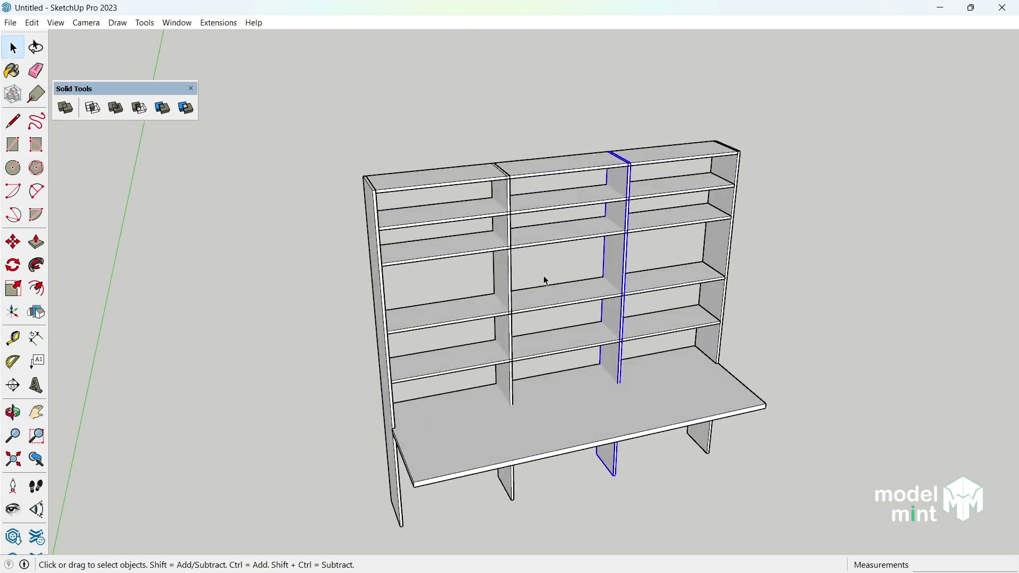
Make the divider unique so it can be shortened independently.
right_click(621, 263)
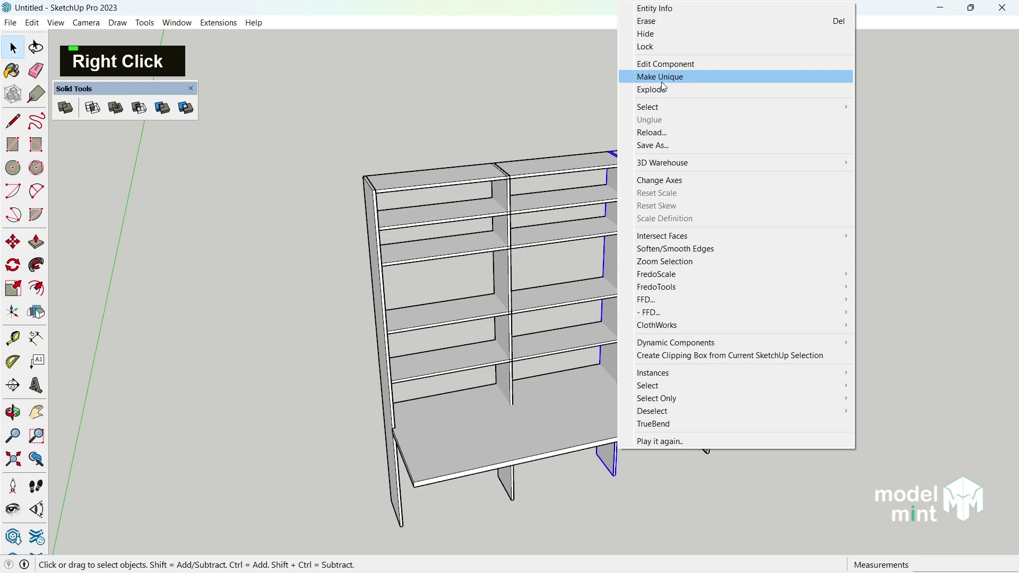
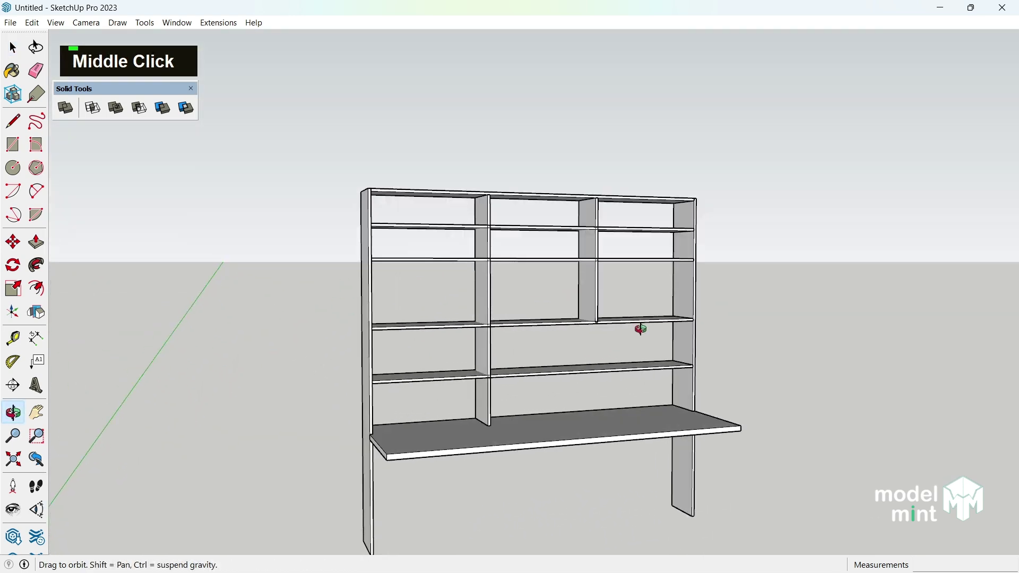
scroll("up", 3)
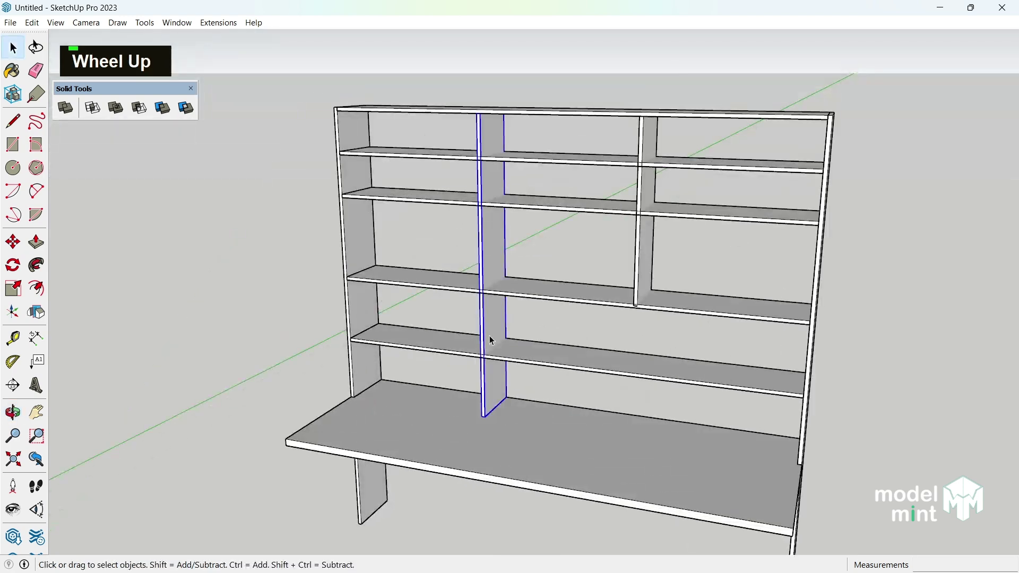
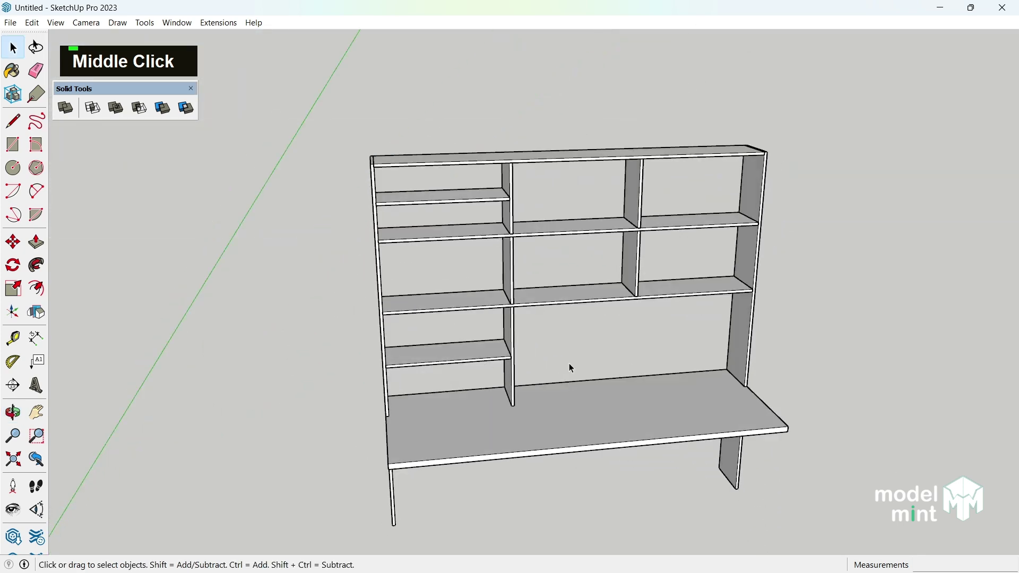
scroll("down", 3)
middle_click(534, 374)
scroll("down", 3)
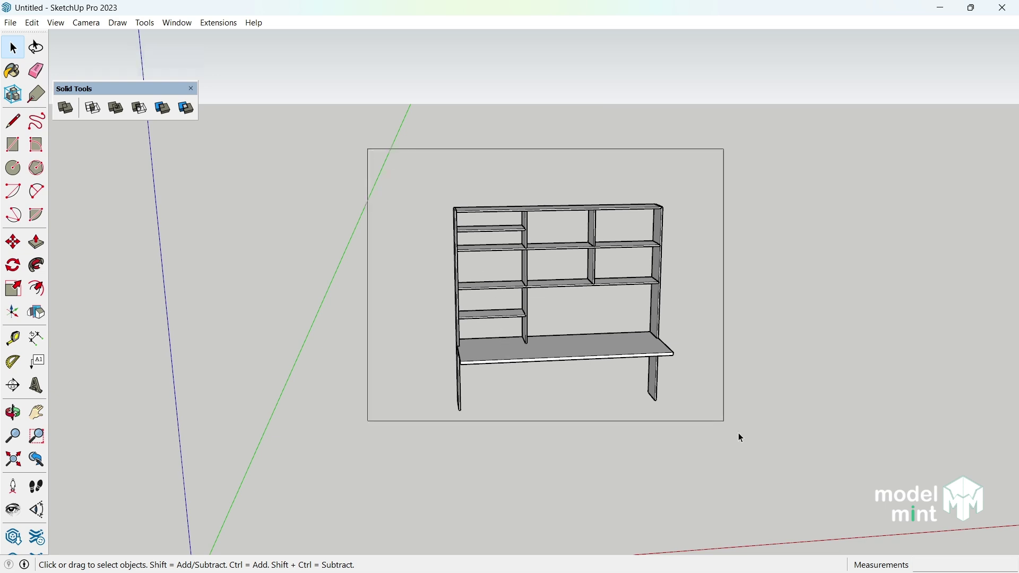
key("g")
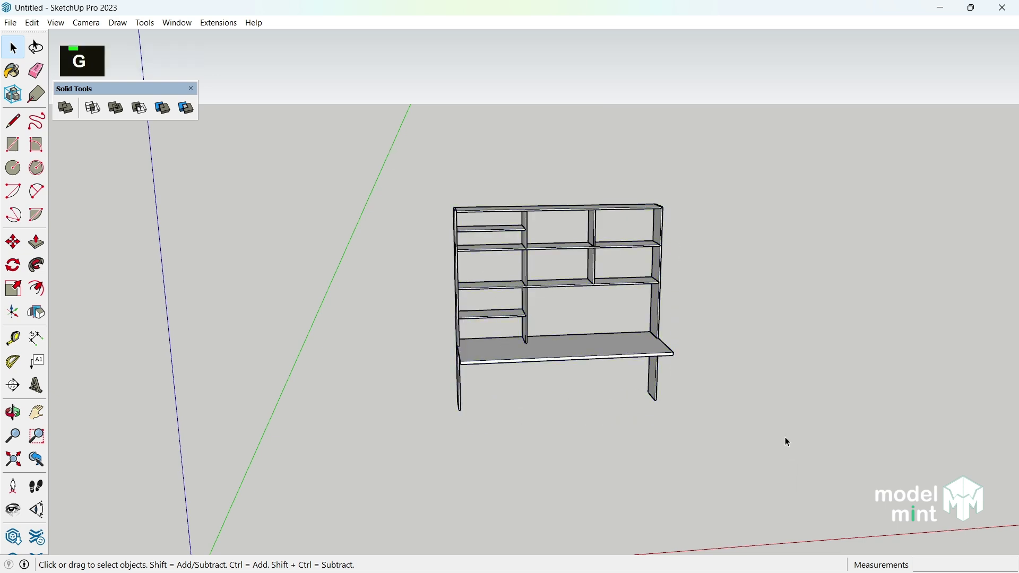
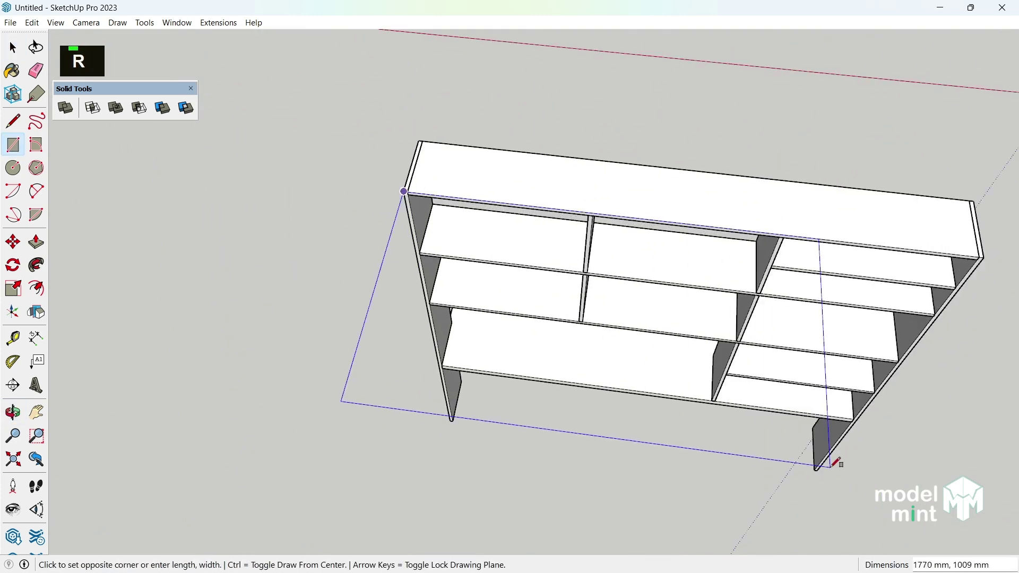
Draw the back wall and floor rectangles, then return to selecting.
scroll("up", 3)
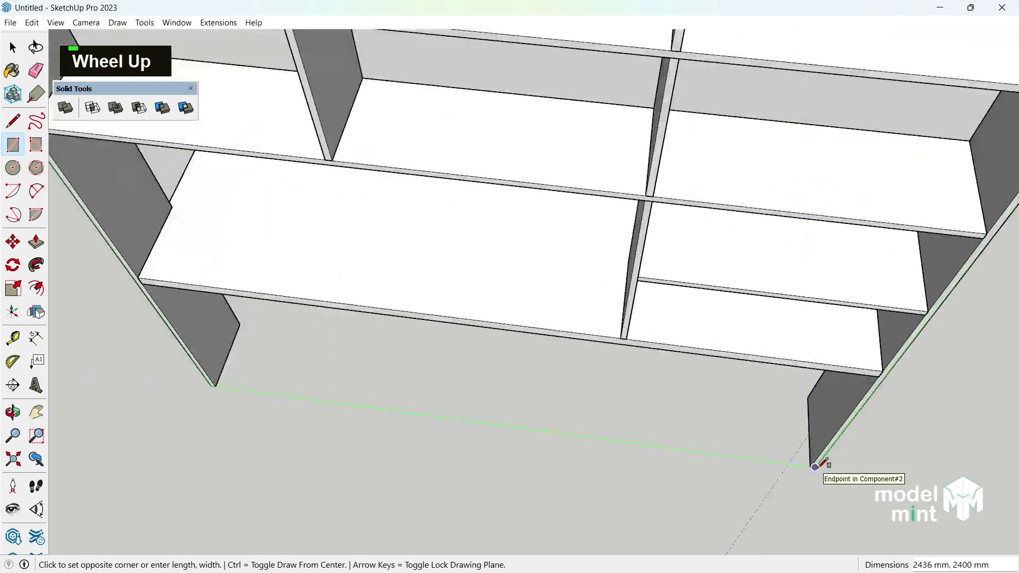
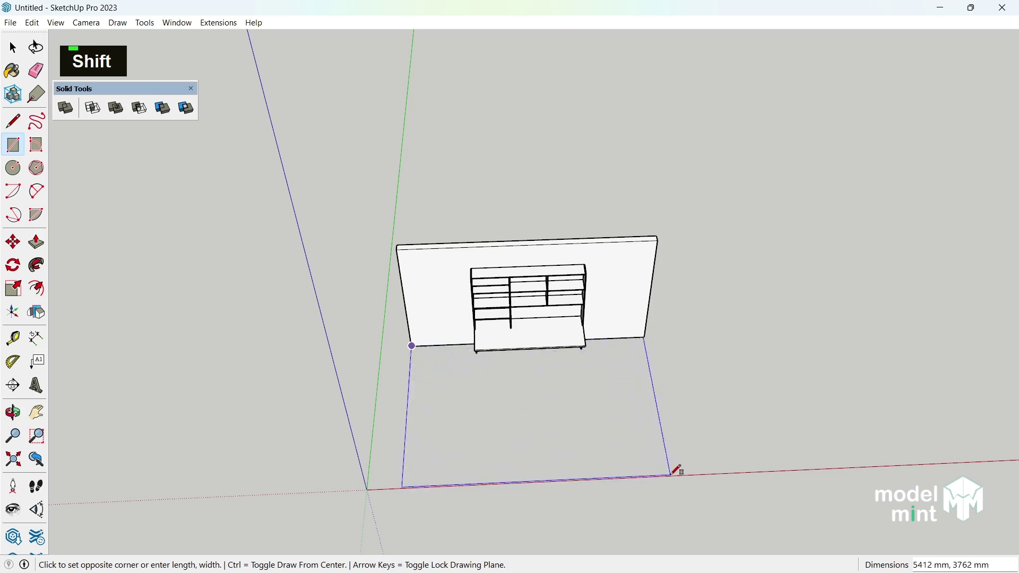
key("space")
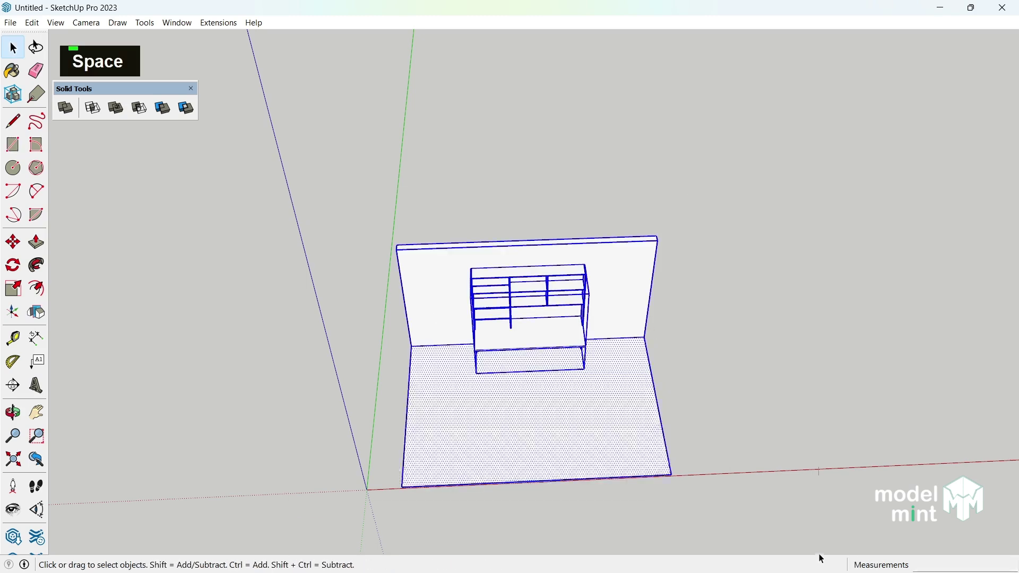
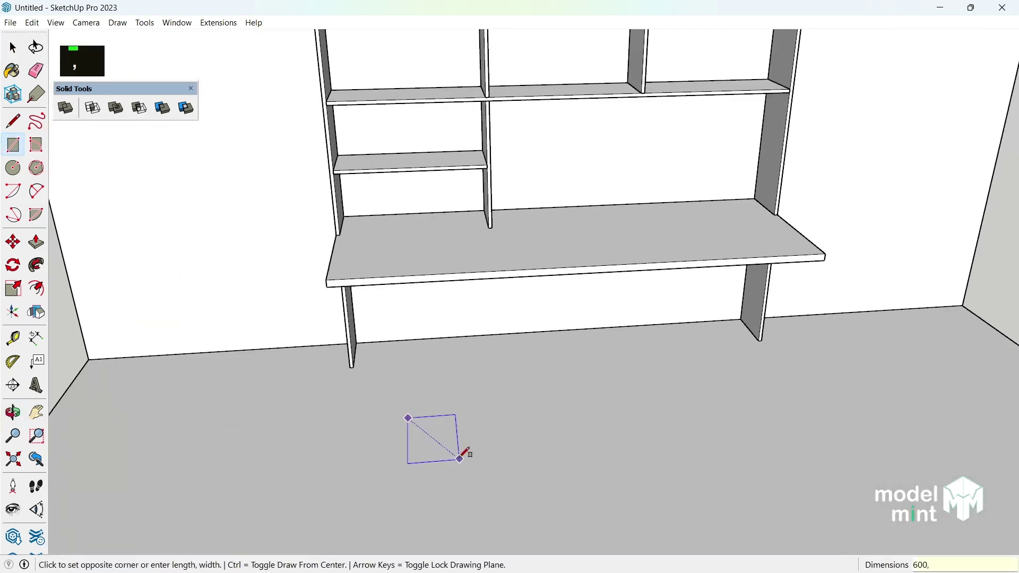
Build a 600 mm square box pedestal as a component and flip a copy to the other end.
key("Return")
key("p")
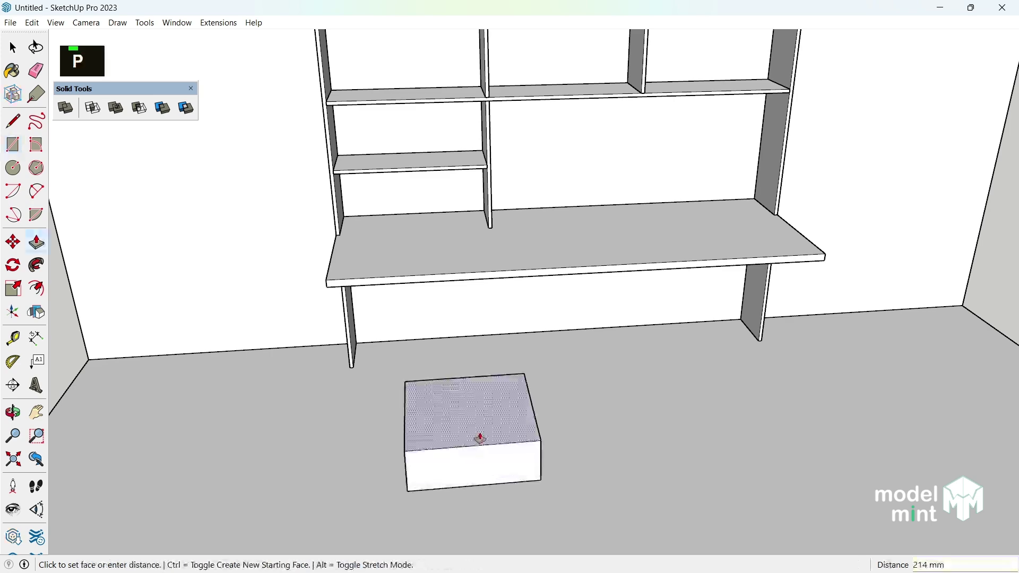
key("Return")
double_click(483, 437)
right_click(484, 438)
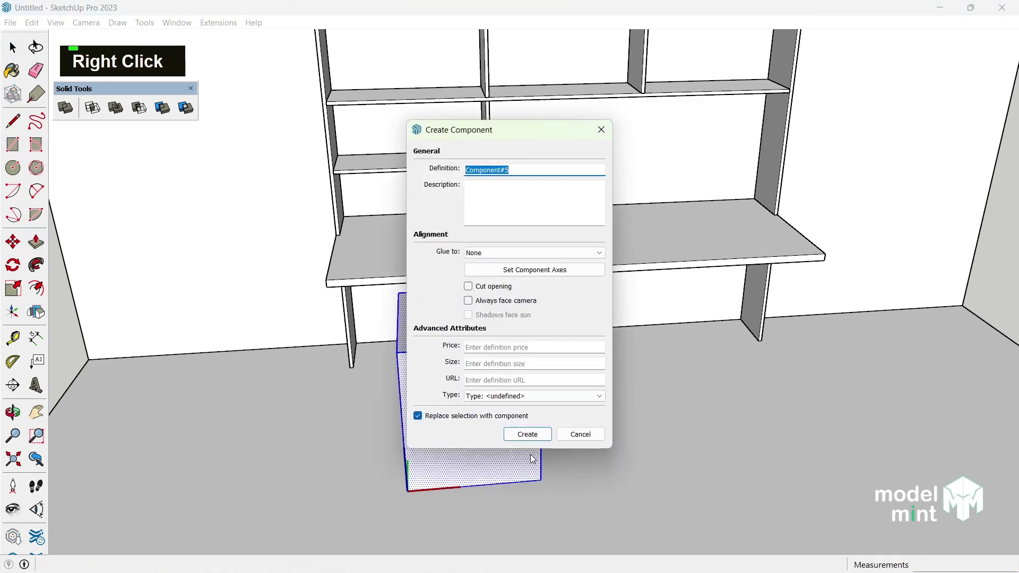
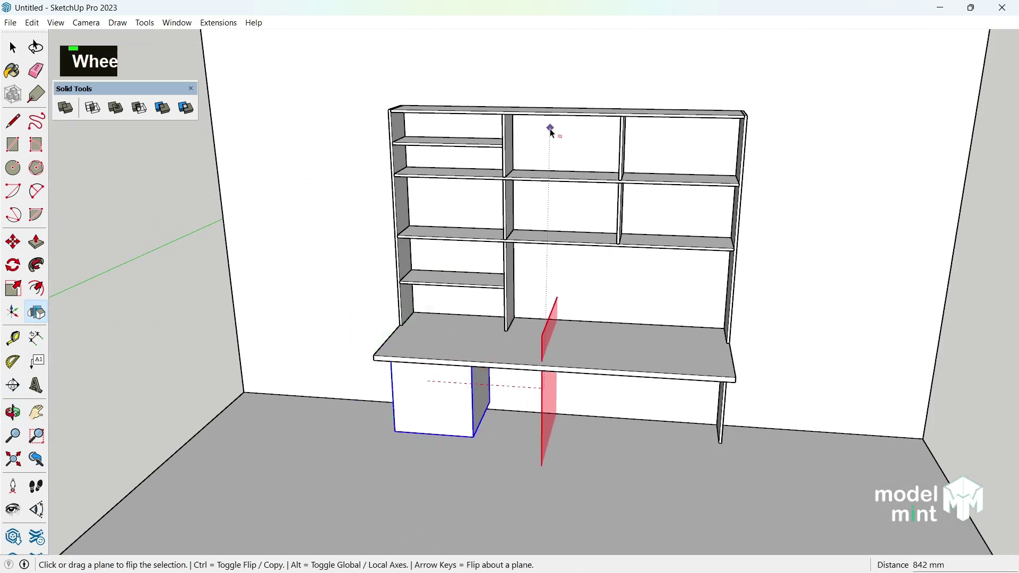
key("space")
Edit the left pedestal and push its front face inward to hollow the opening.
scroll("down", 3)
middle_click(820, 416)
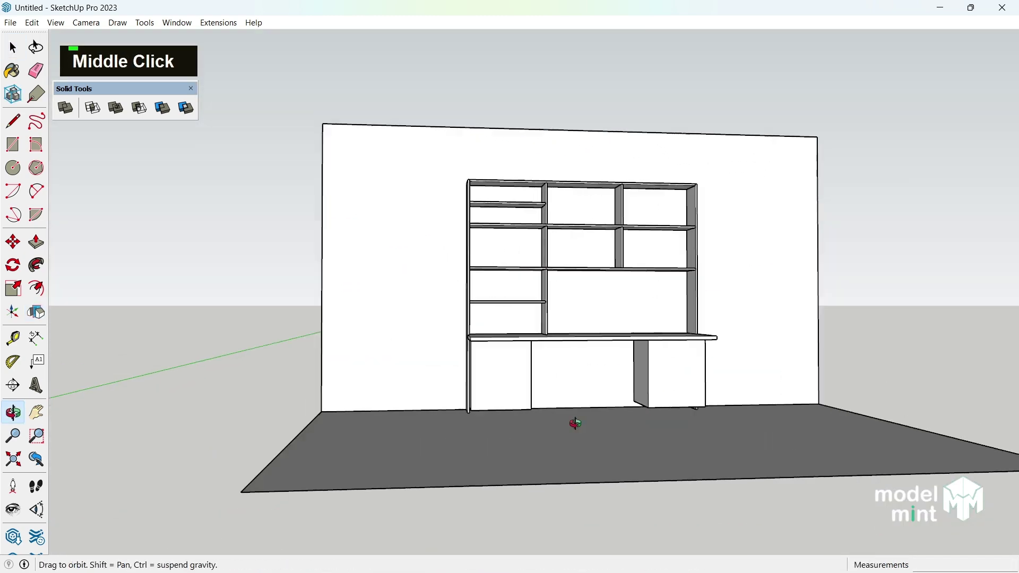
scroll("up", 3)
middle_click(521, 393)
scroll("up", 3)
double_click(486, 348)
scroll("up", 3)
key("f")
key("Return")
key("Escape")
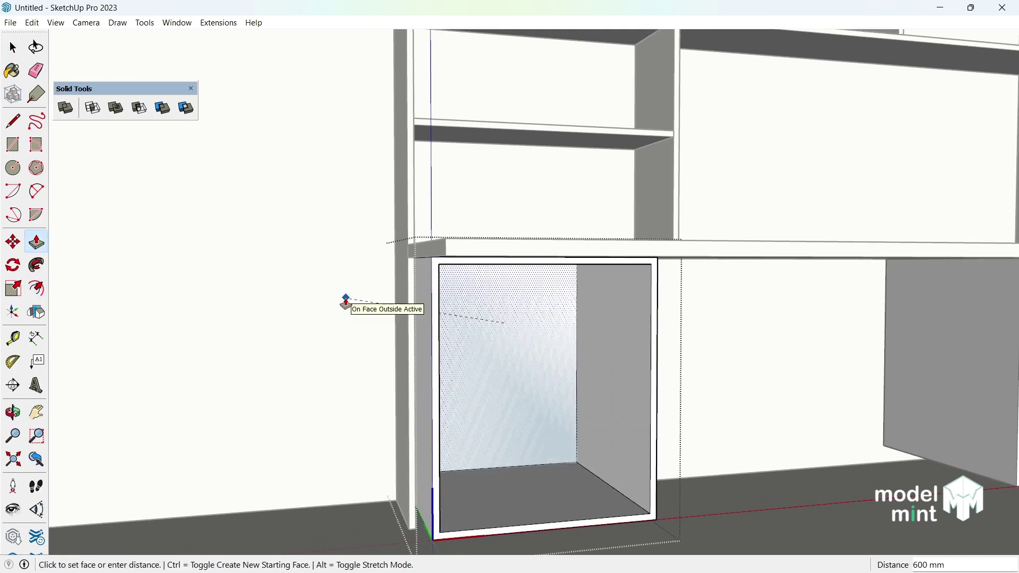
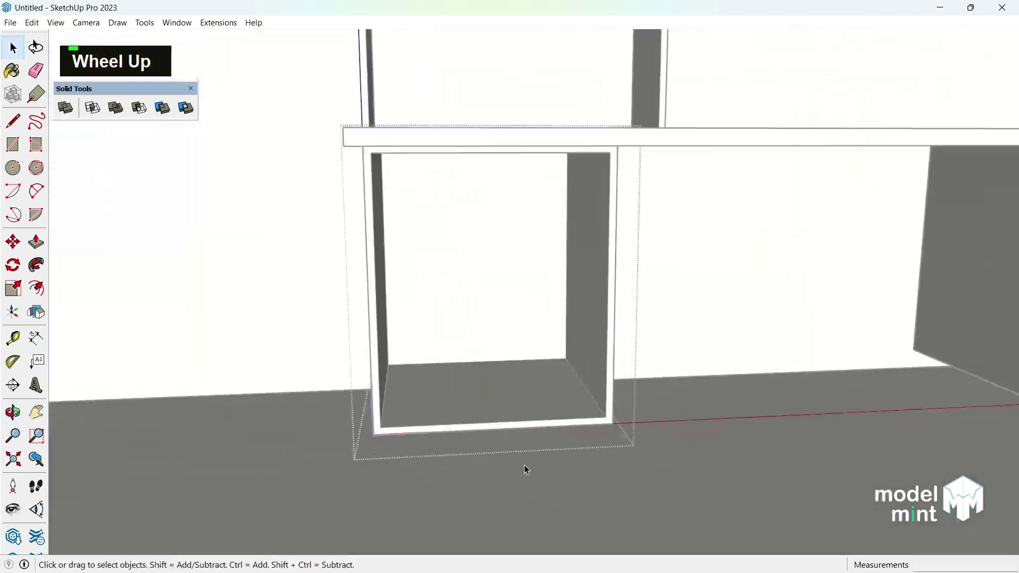
Draw a drawer panel on the opening's floor and copy it upward with a divide count.
key("g")
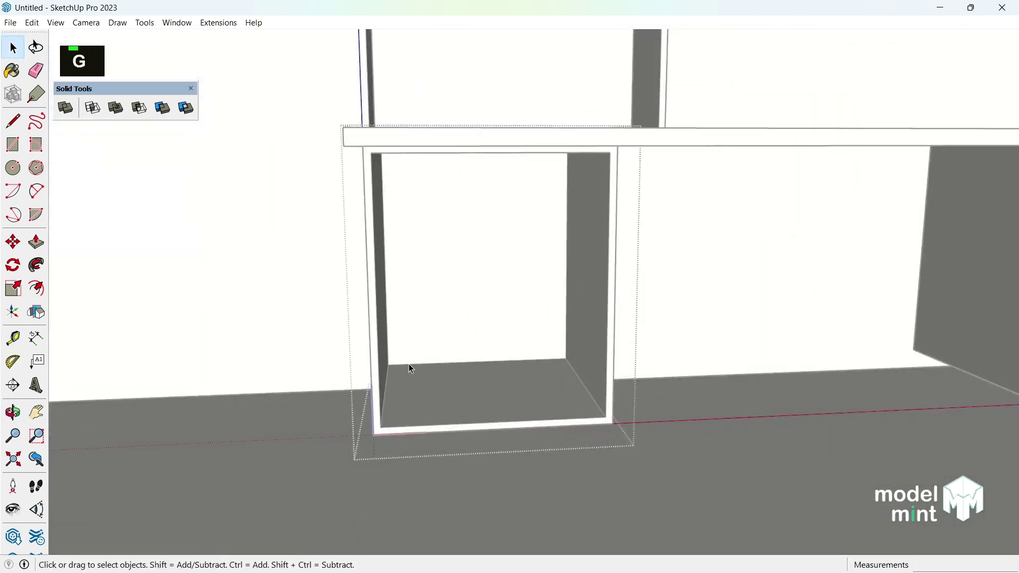
key("r")
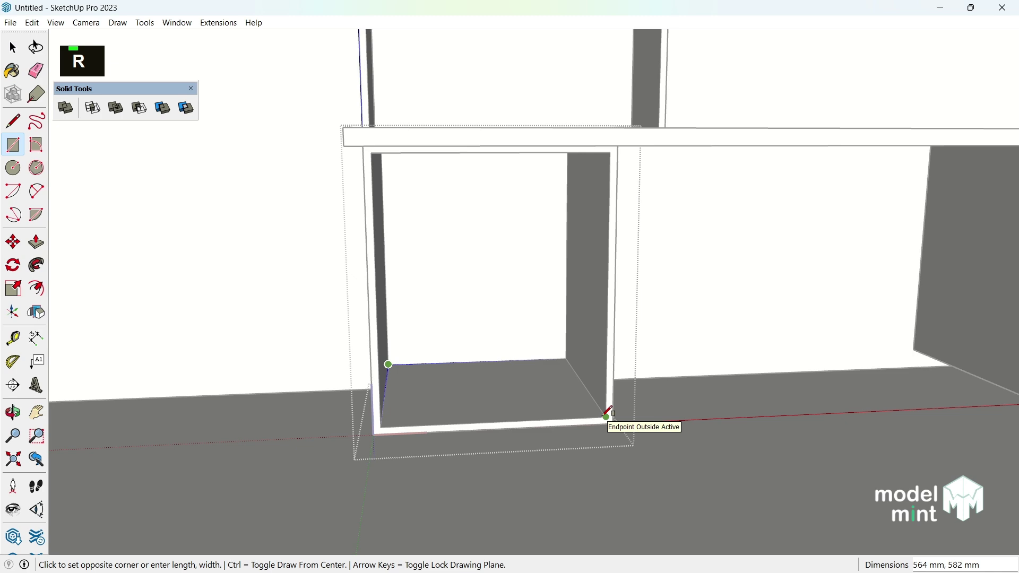
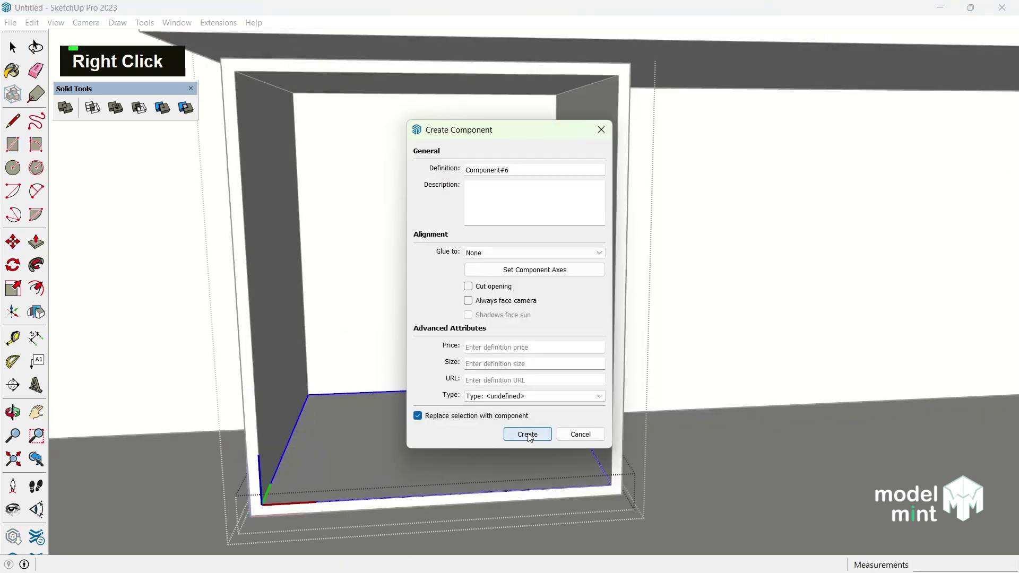
key("m")
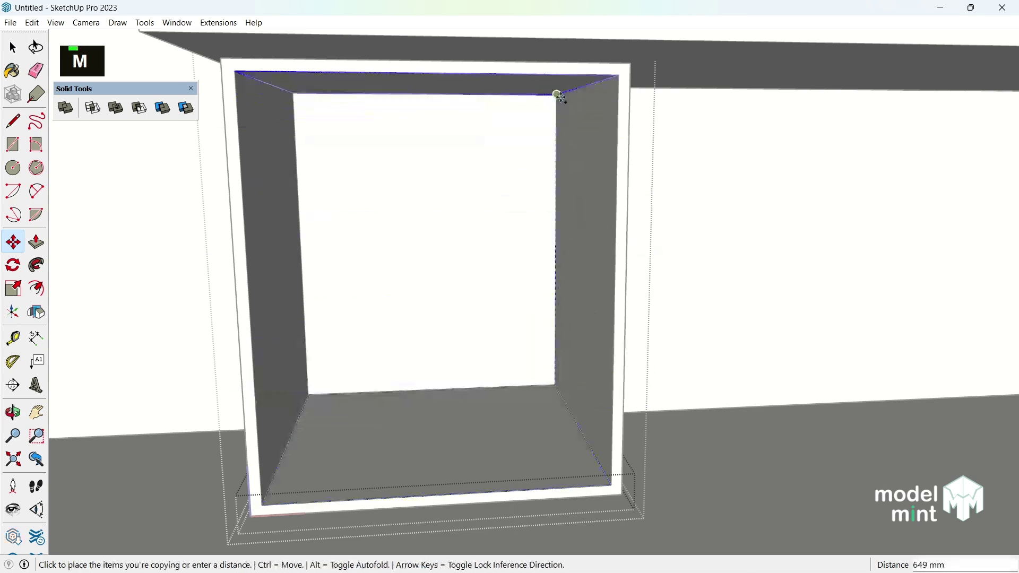
key("/")
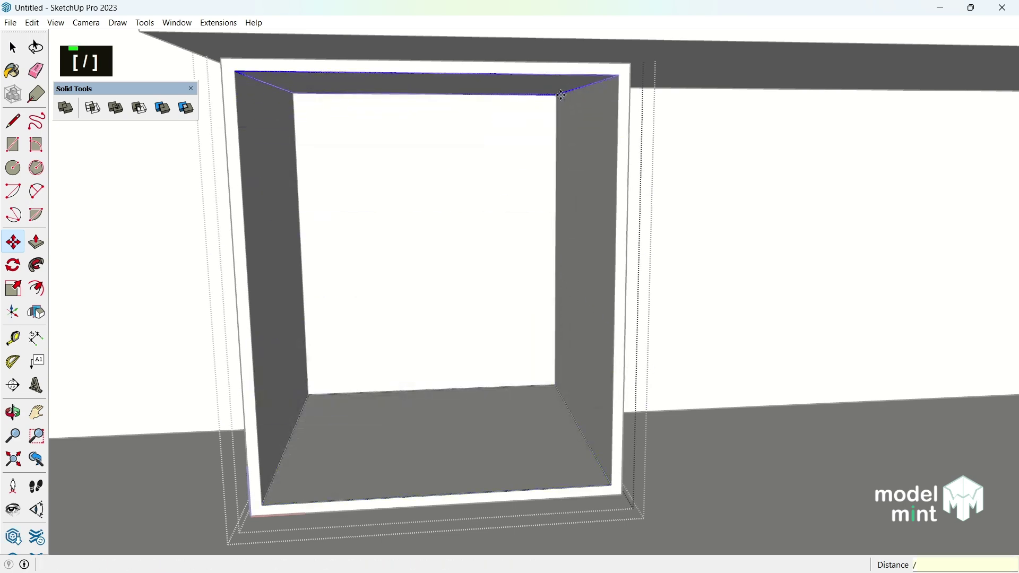
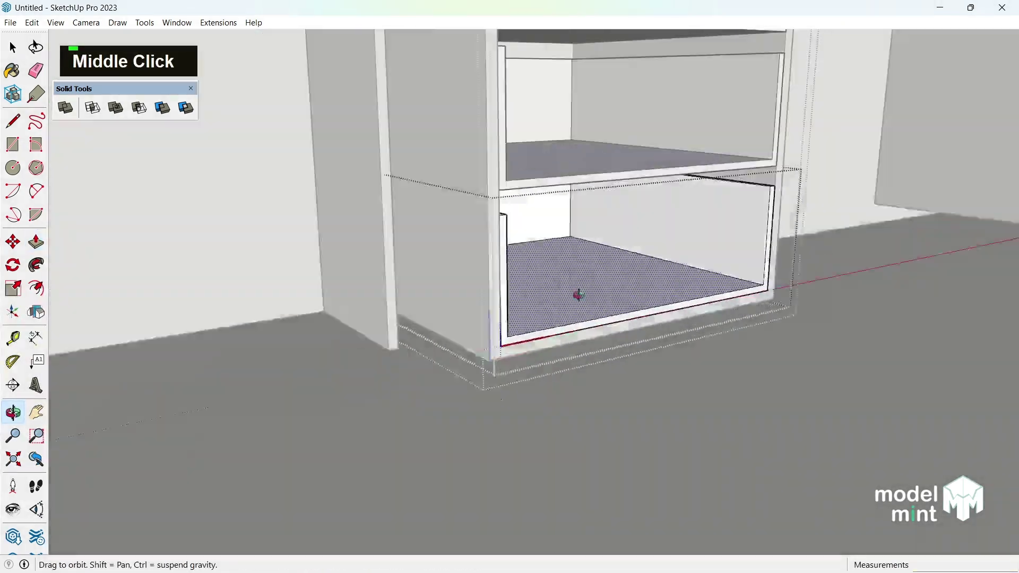
Draw the drawer outline and pull its rim up 18 mm to form thin walls around the floor panel.
key("y")
scroll("up", 3)
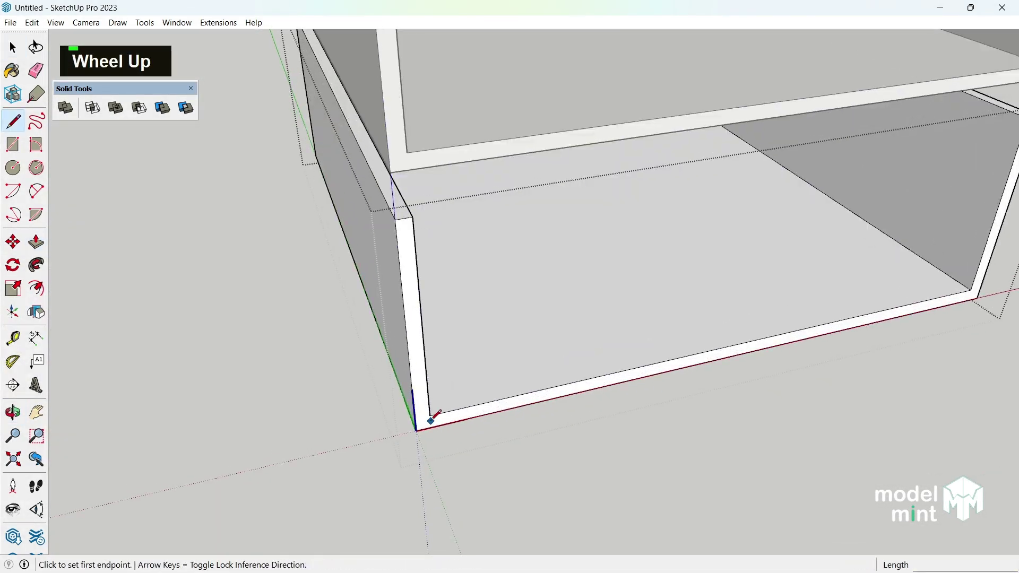
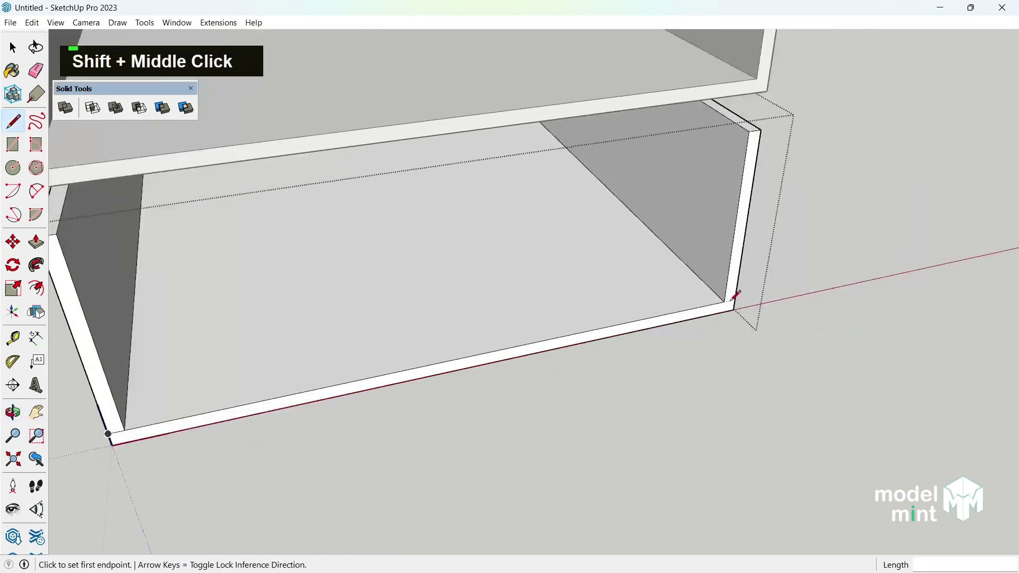
key("p")
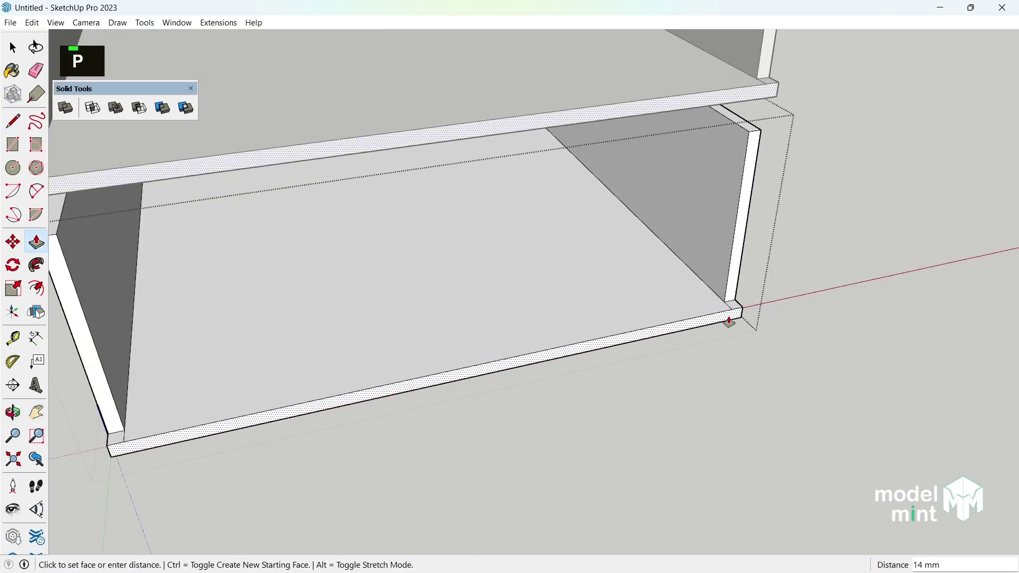
key("1")
key("8")
key("Return")
scroll("up", 3)
Erase stray edges, redraw the front line and start pulling the drawer front up toward 175 mm.
key("e")
scroll("down", 3)
scroll("up", 3)
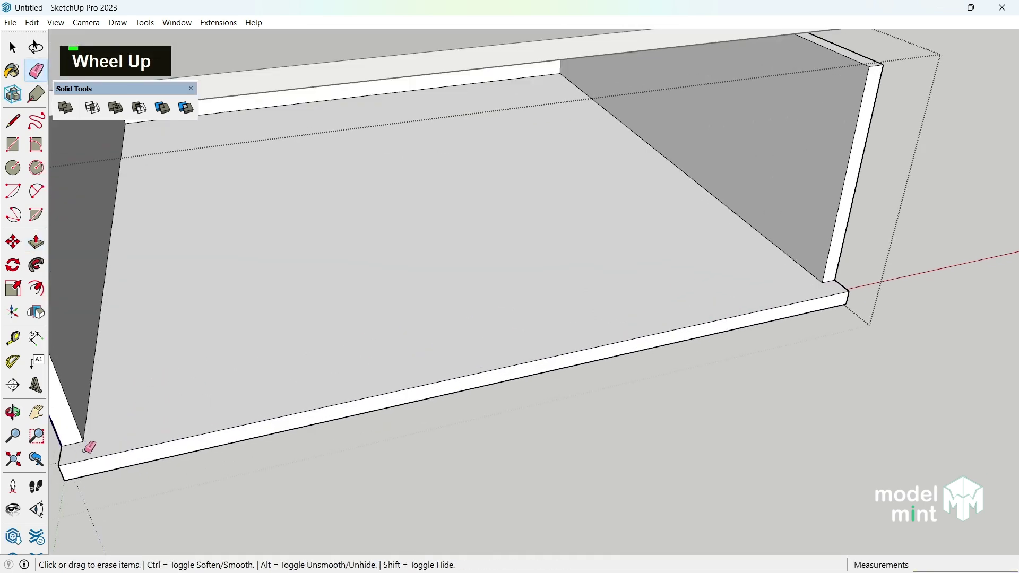
key("l")
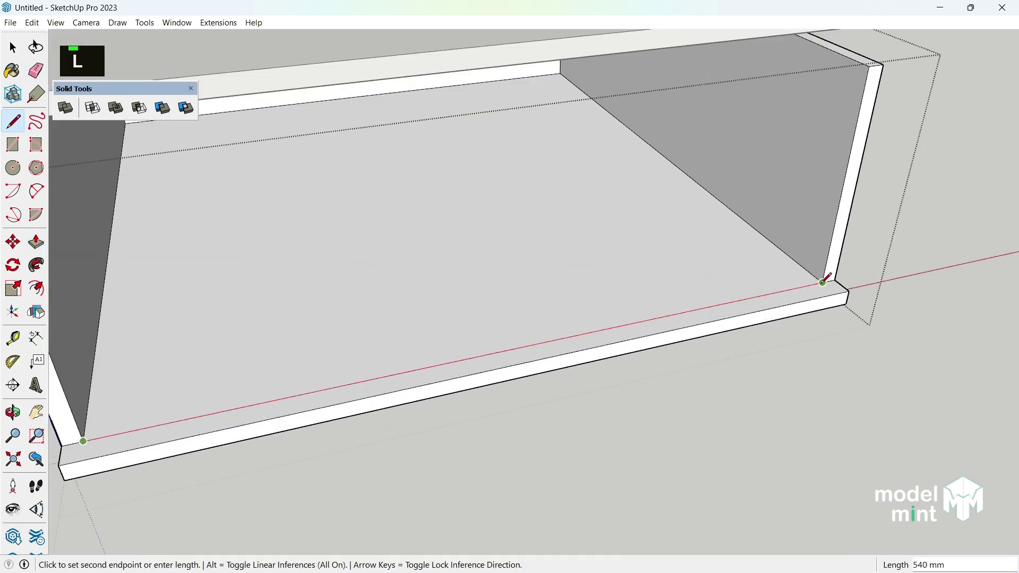
scroll("down", 3)
key("p")
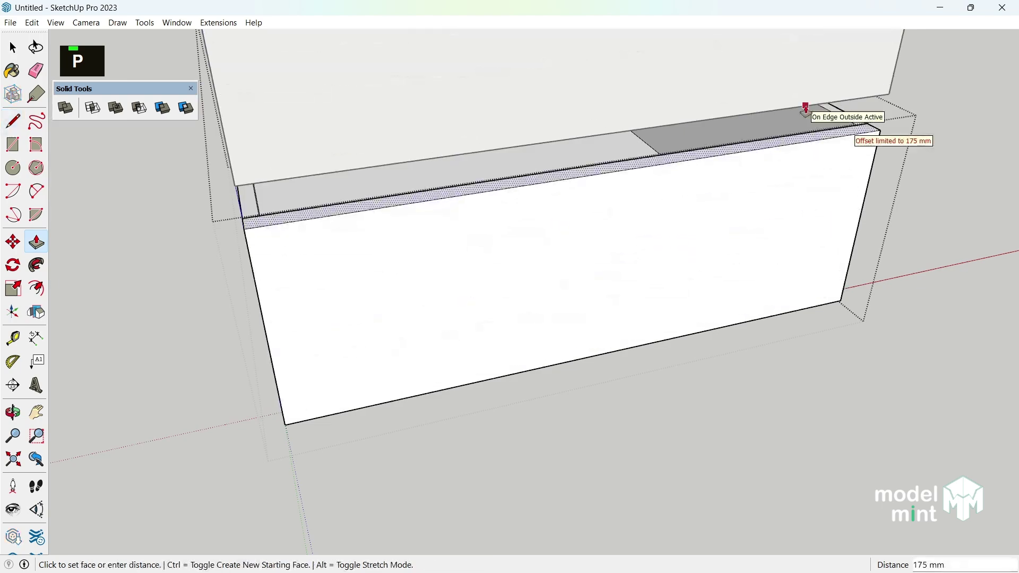
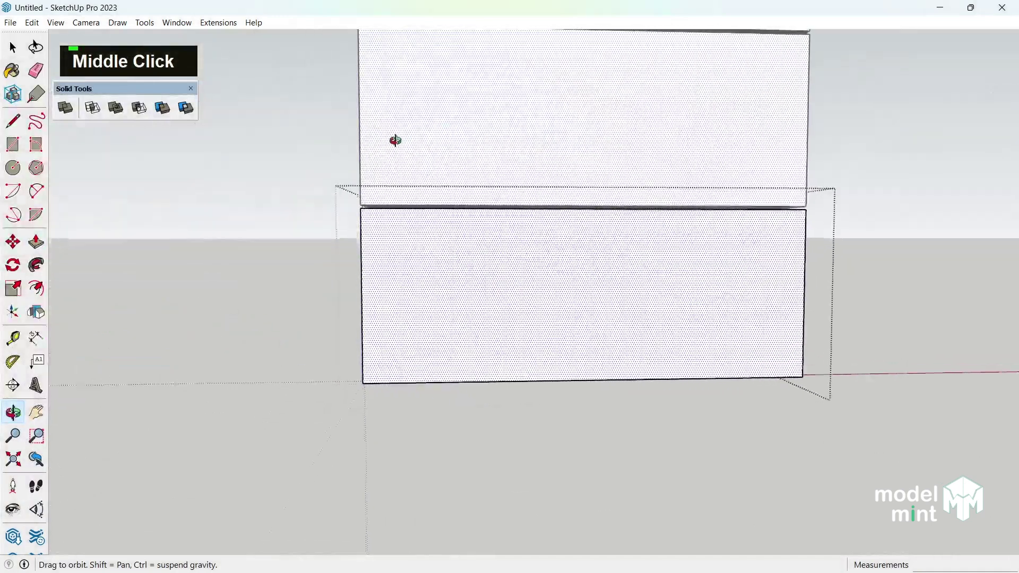
Finish the drawer front and orbit to face the stacked drawer fronts.
key("space")
key("Return")
middle_click(529, 252)
scroll("up", 3)
key("space")
Move a copy of the rounded handle slot down onto the lower drawer front and recess it inward.
key("m")
key("Up")
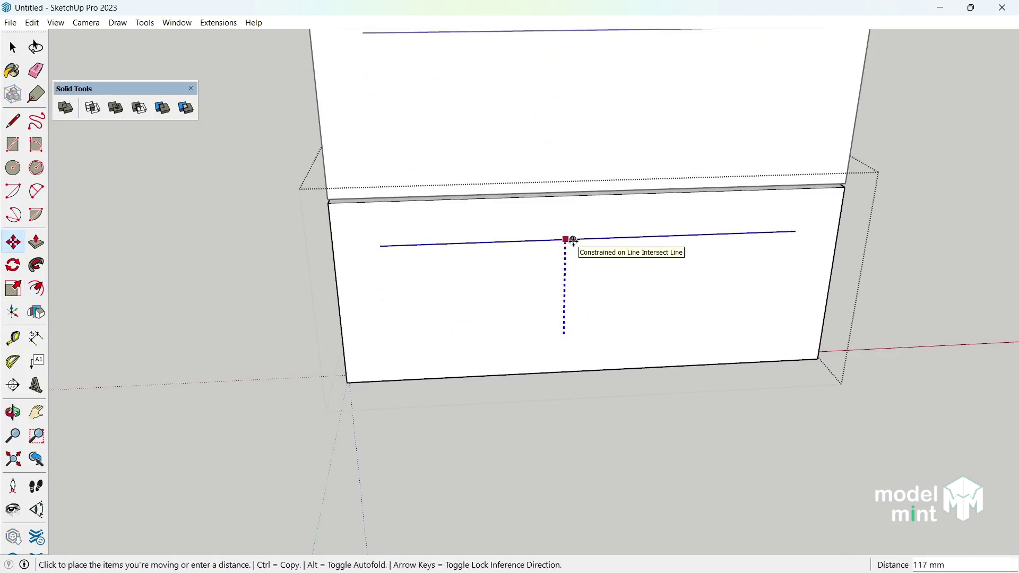
key("Return")
key("space")
key("m")
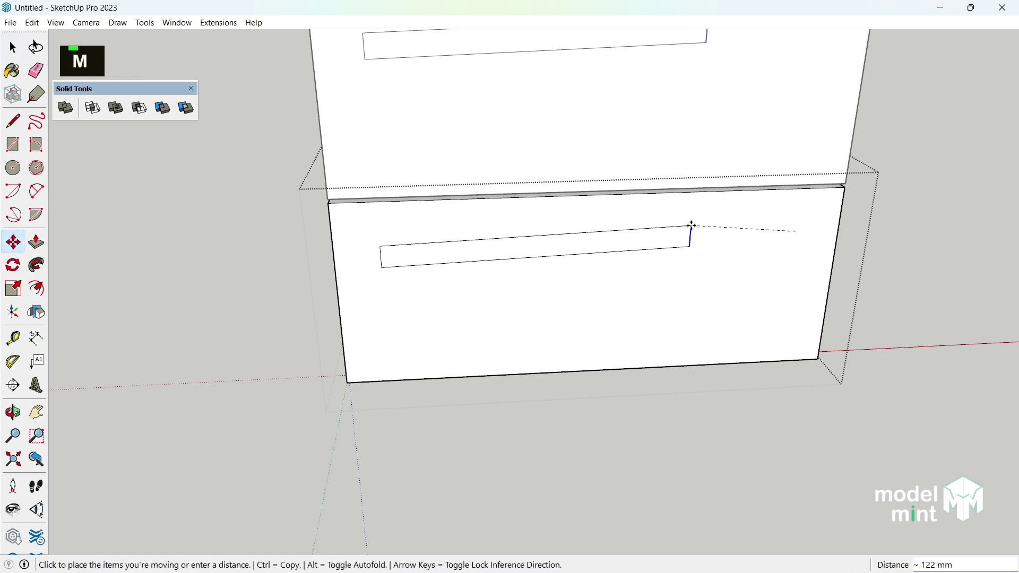
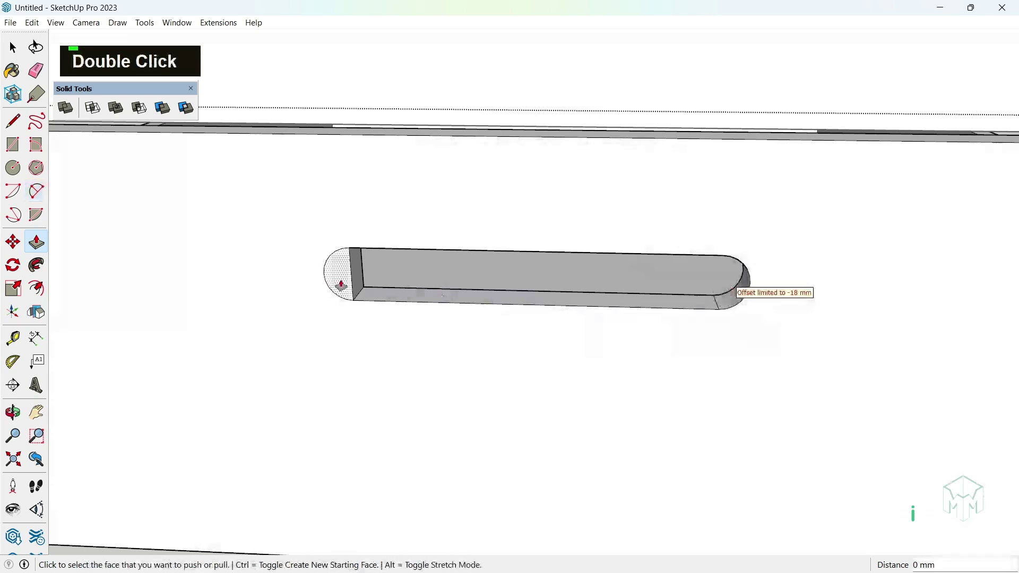
scroll("down", 3)
Recess the second handle slot to the same depth and soften/smooth the drawer edges.
double_click(515, 326)
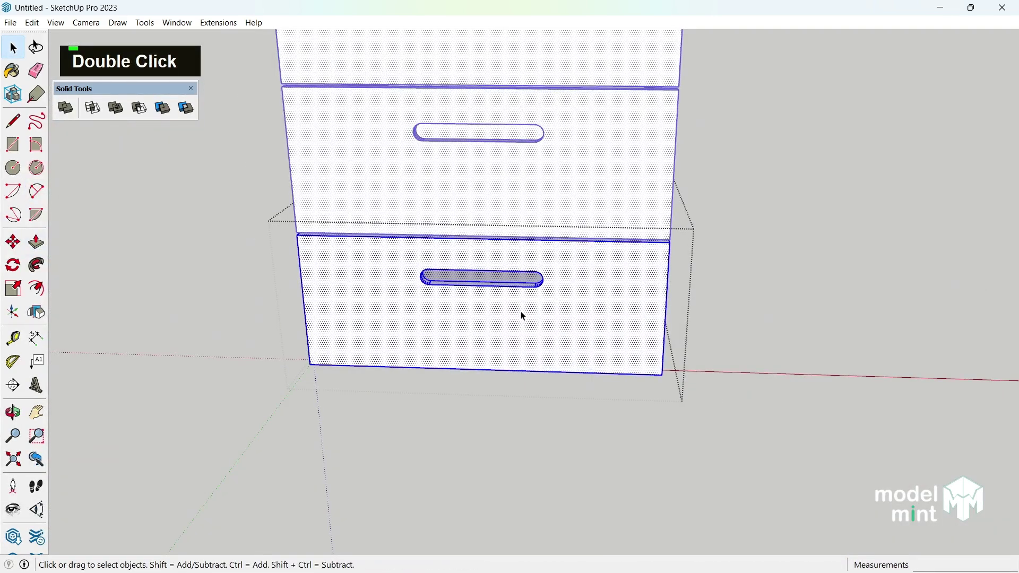
key("b")
key("space")
right_click(620, 288)
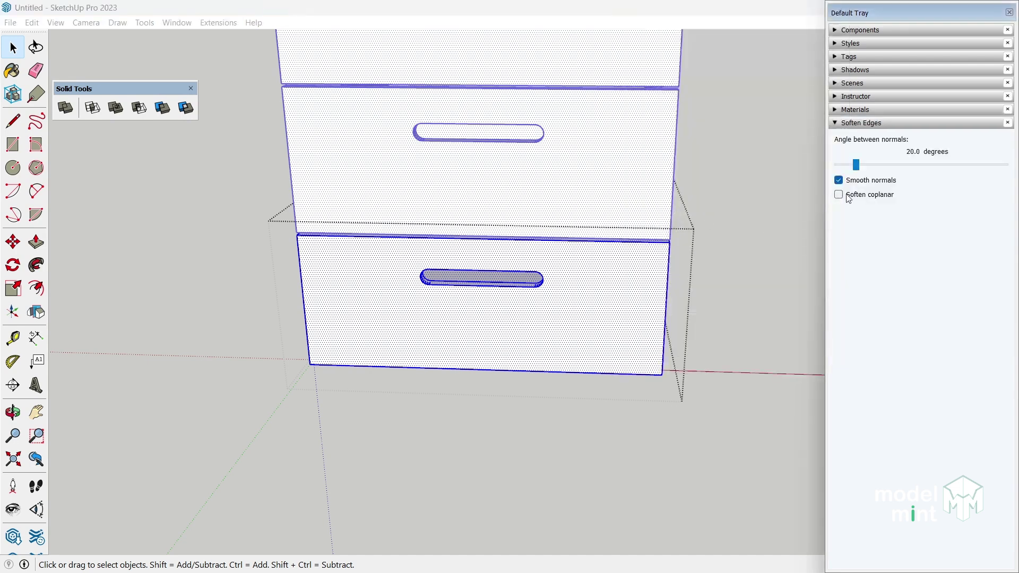
scroll("down", 3)
key("Escape")
key("Escape")
Orbit around for a wider review of the desk drawers and shelves.
middle_click(410, 329)
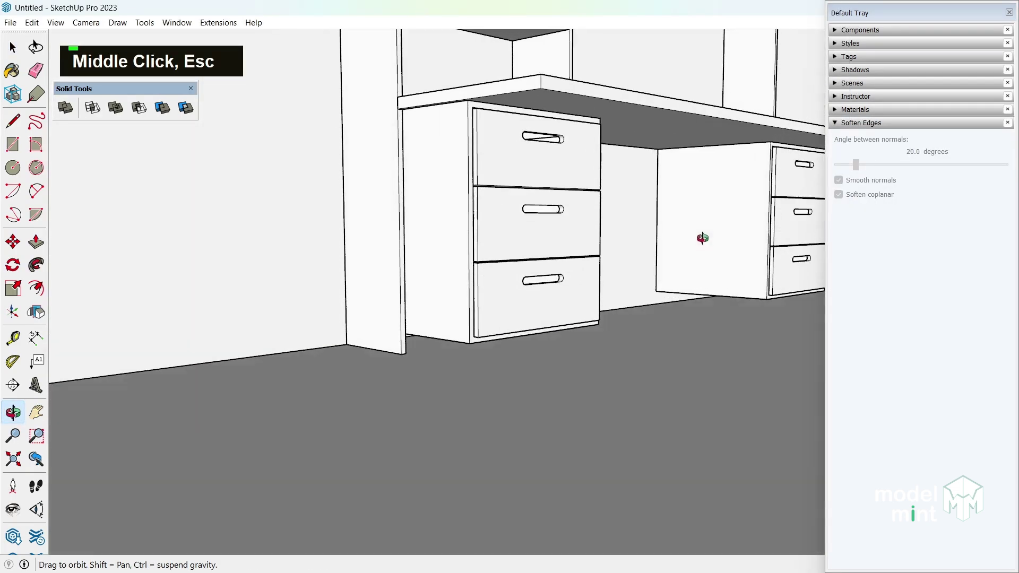
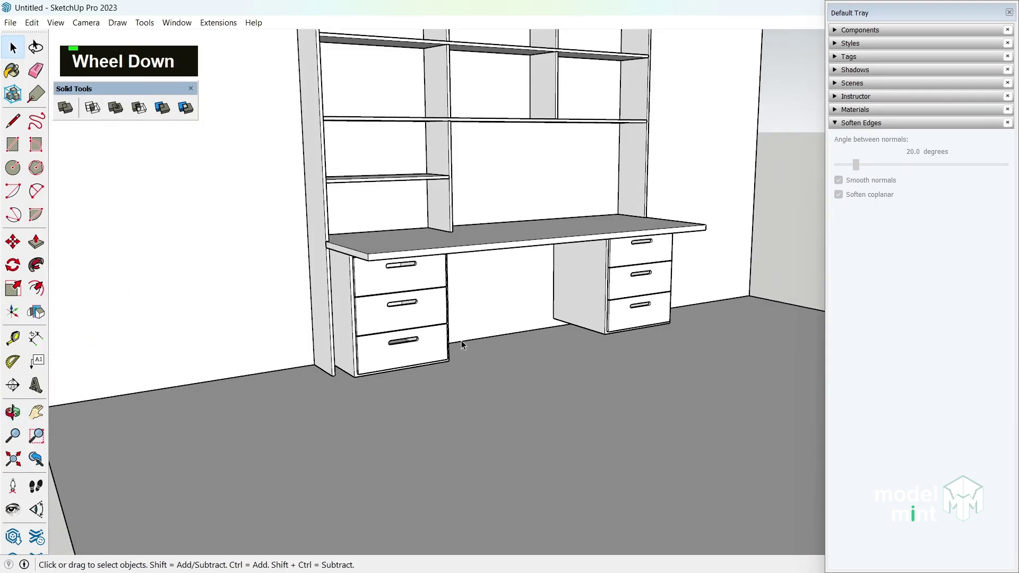
middle_click(508, 354)
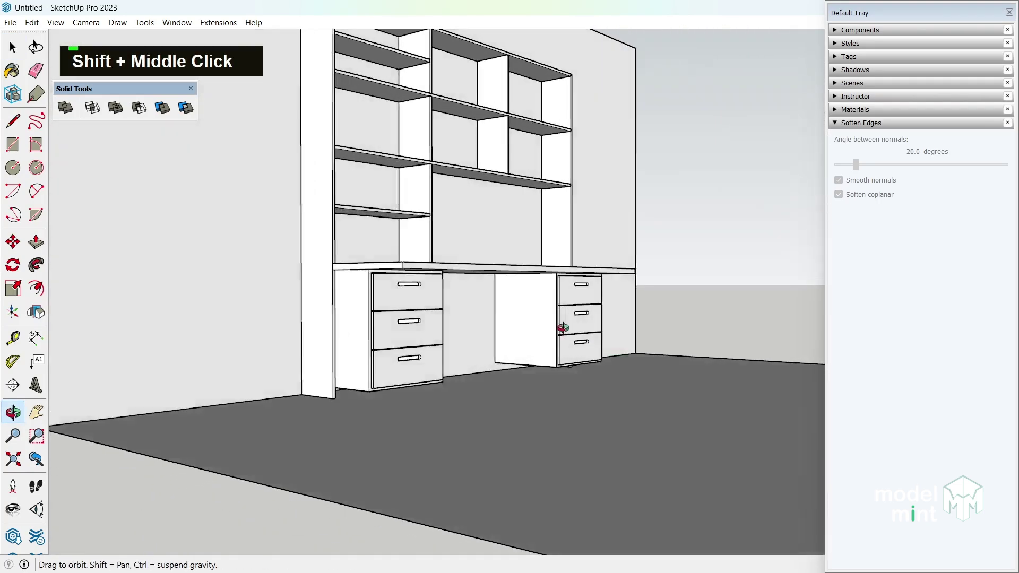
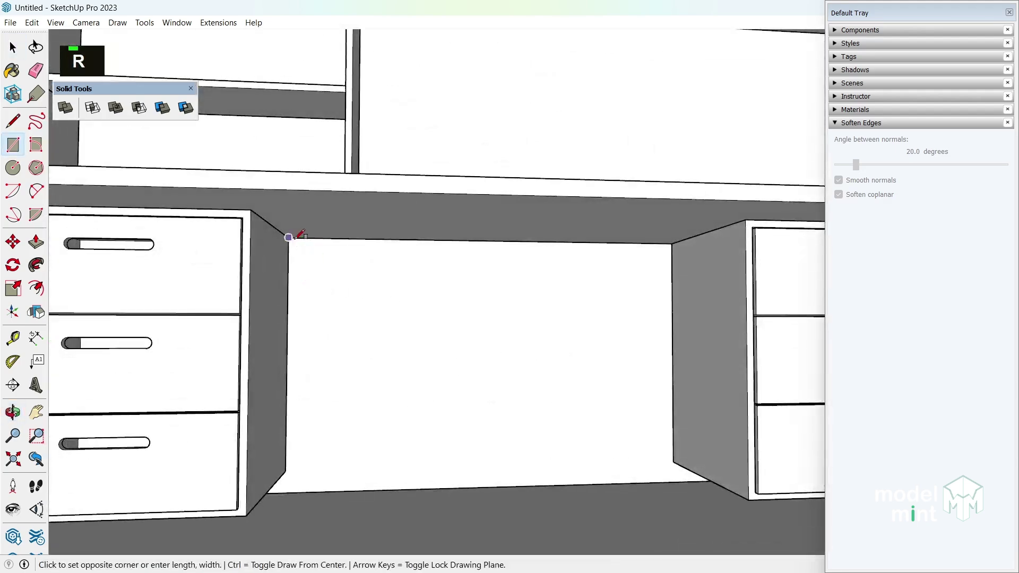
Offset the desktop underside rectangle inward, then select and delete the inner strip to leave a rail outline.
scroll("up", 3)
key("f")
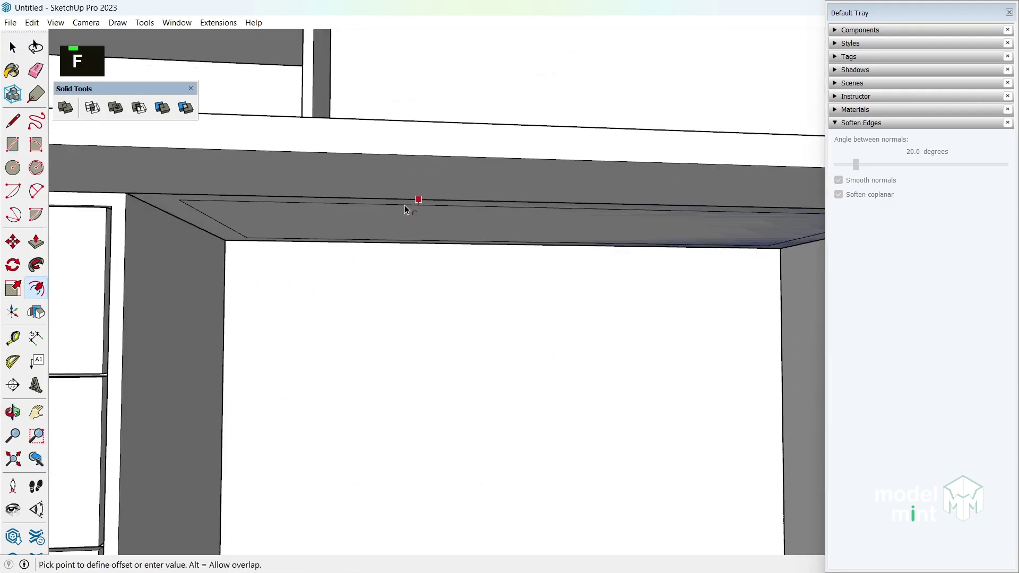
key("Return")
key("space")
scroll("up", 3)
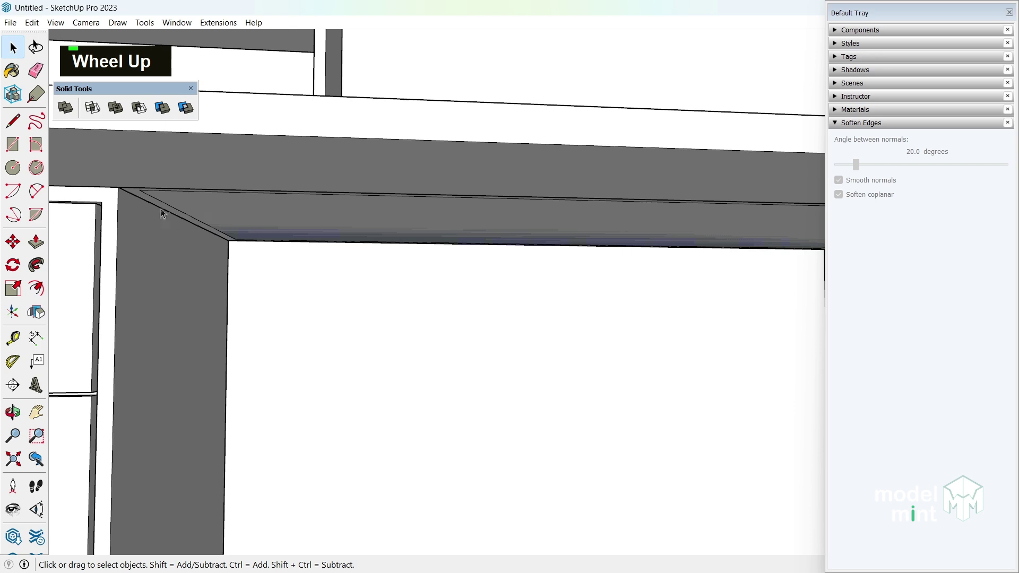
double_click(137, 199)
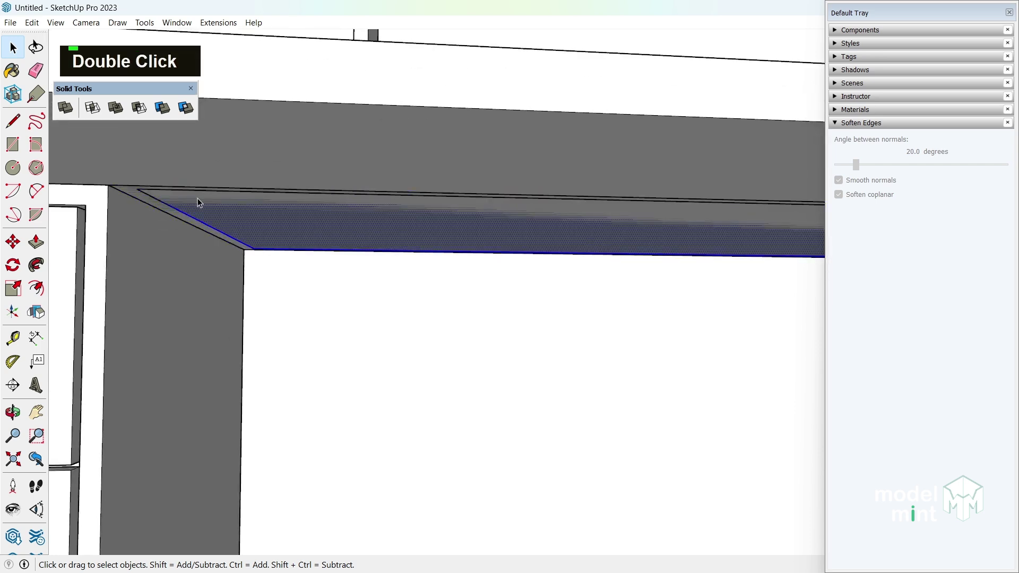
key("Delete")
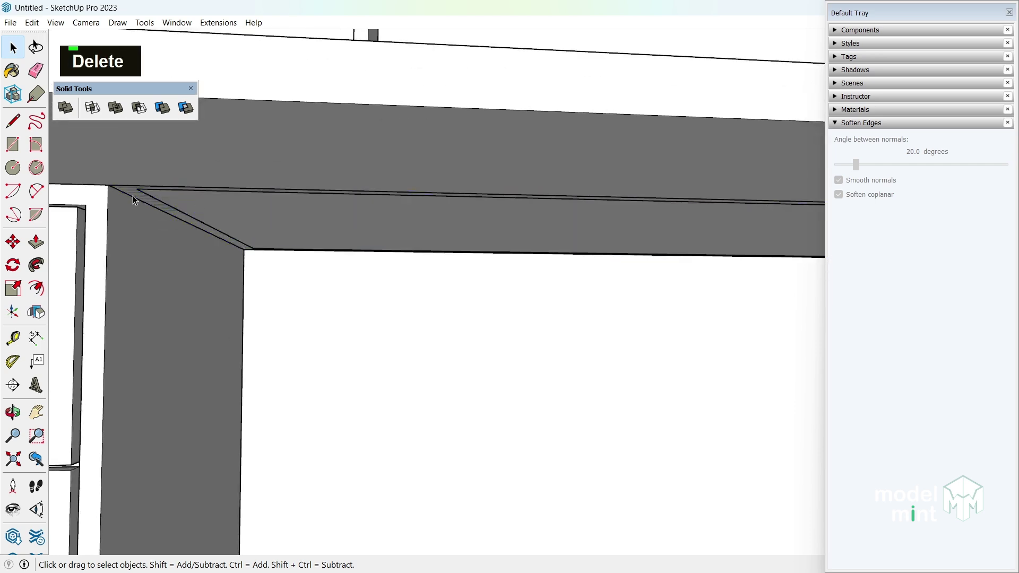
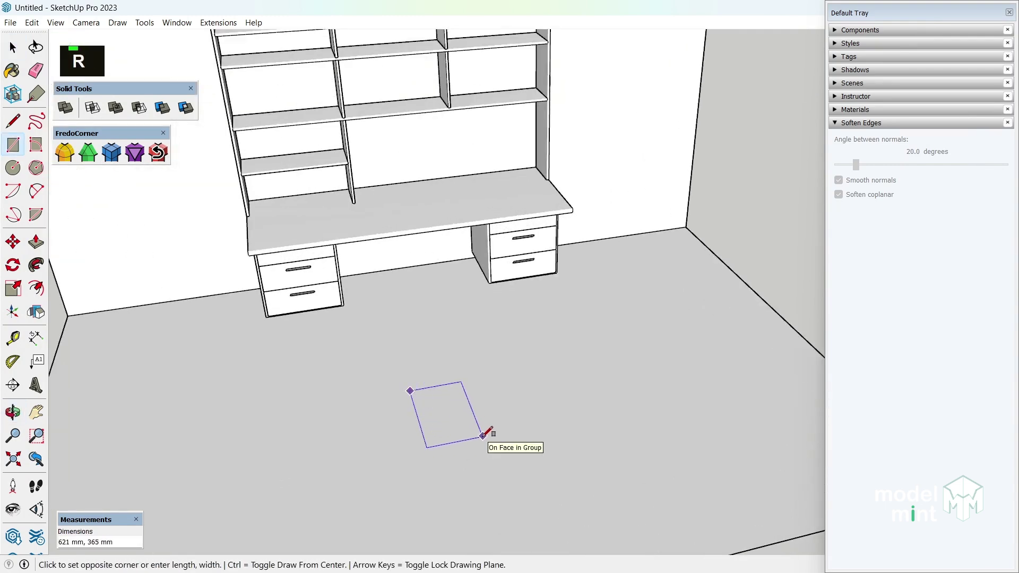
Move the floor rectangle's edges into a tapered seat shape and raise it, entering 450 mm.
key("Return")
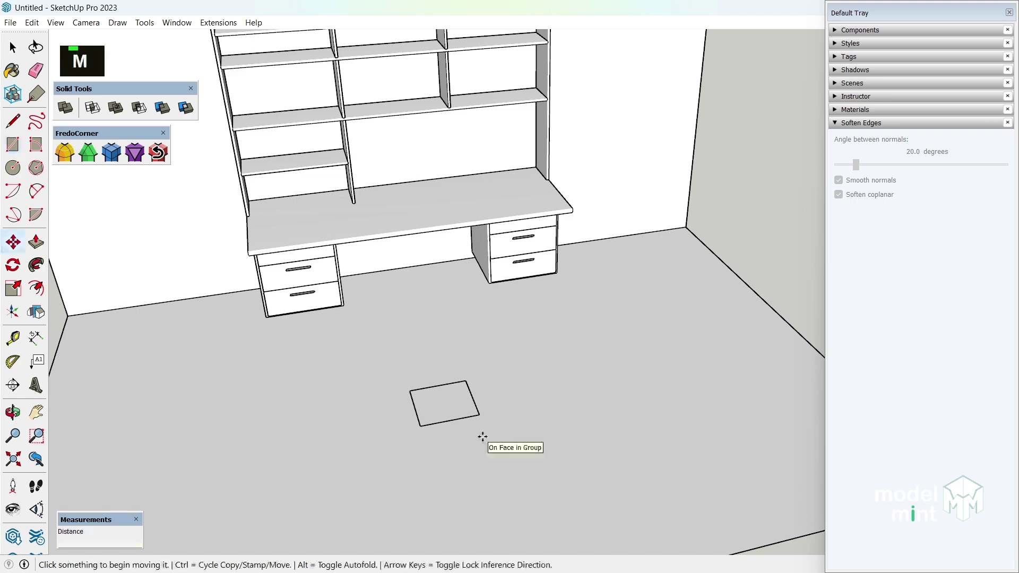
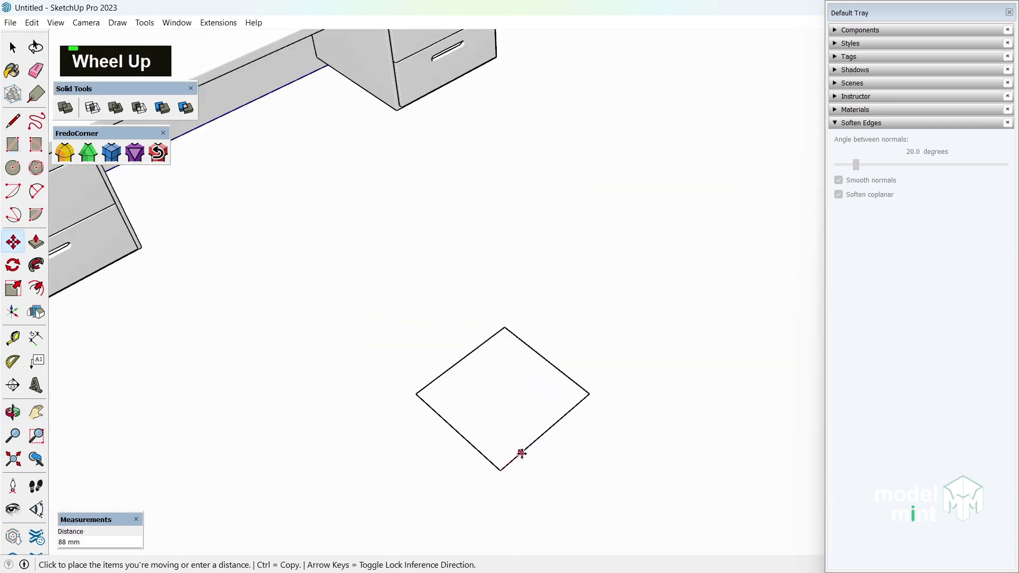
key("space")
key("m")
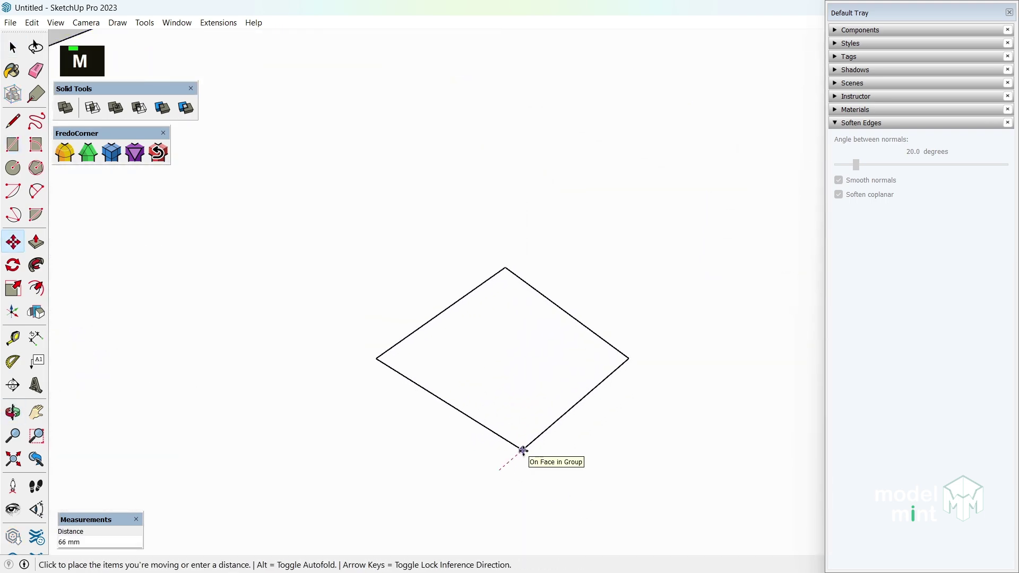
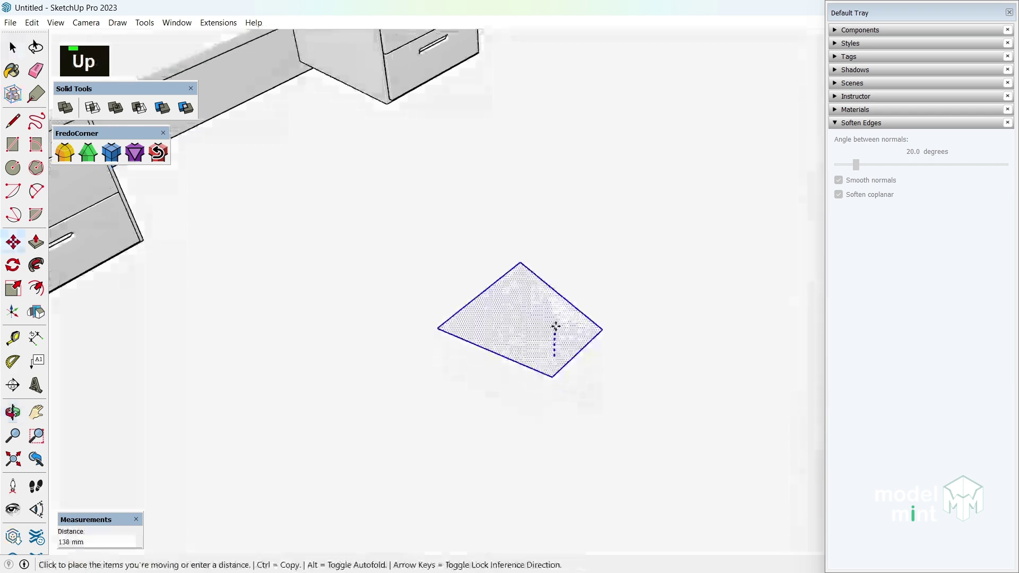
key("BackSpace")
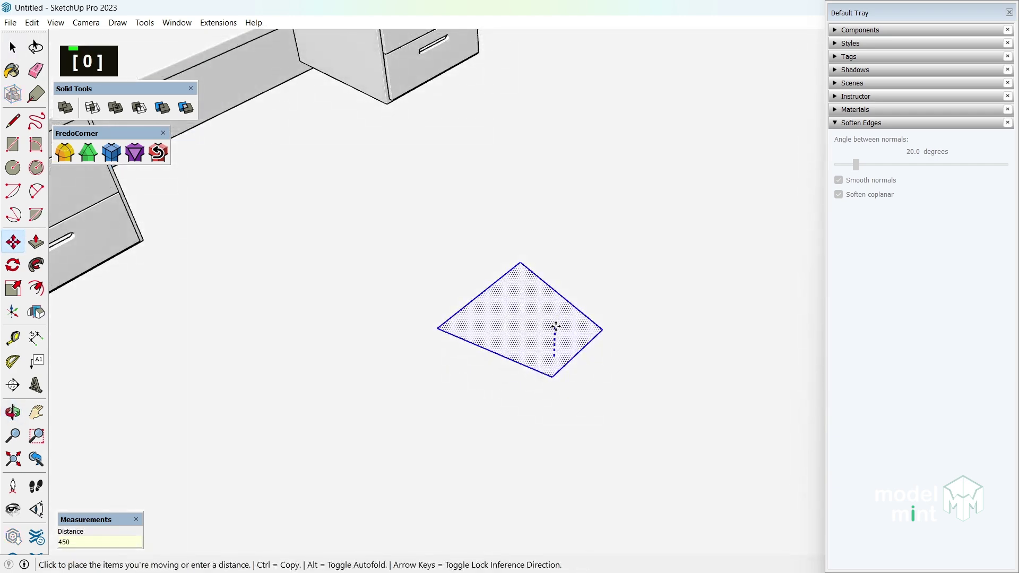
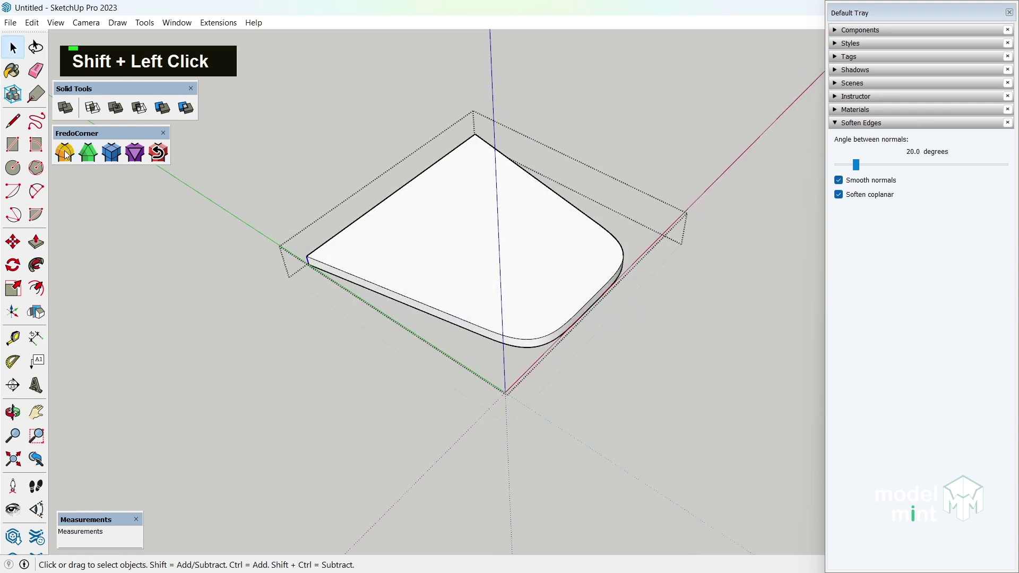
Set 5 segments for the FredoCorner rounding of the seat slab's front corners.
key("5")
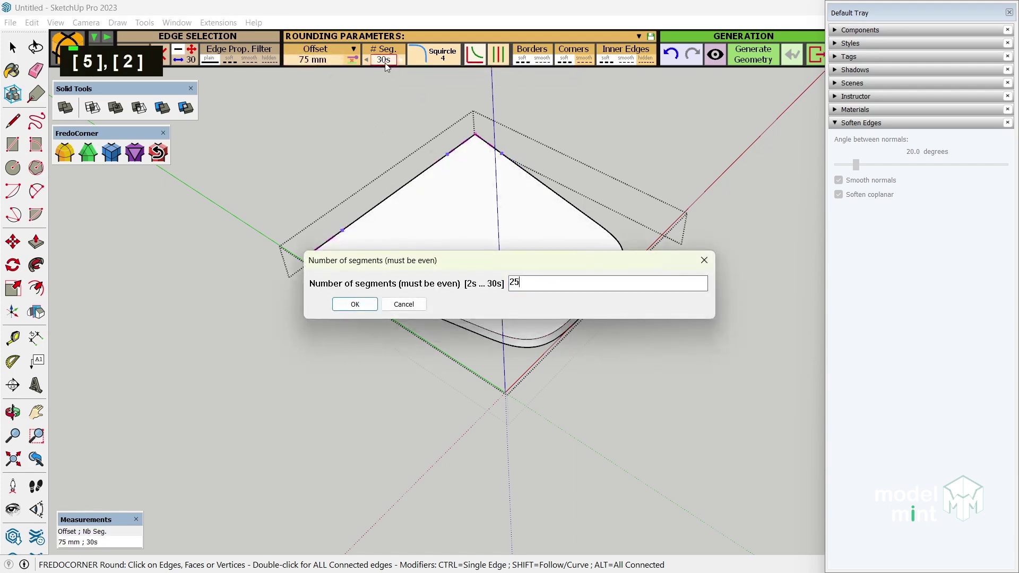
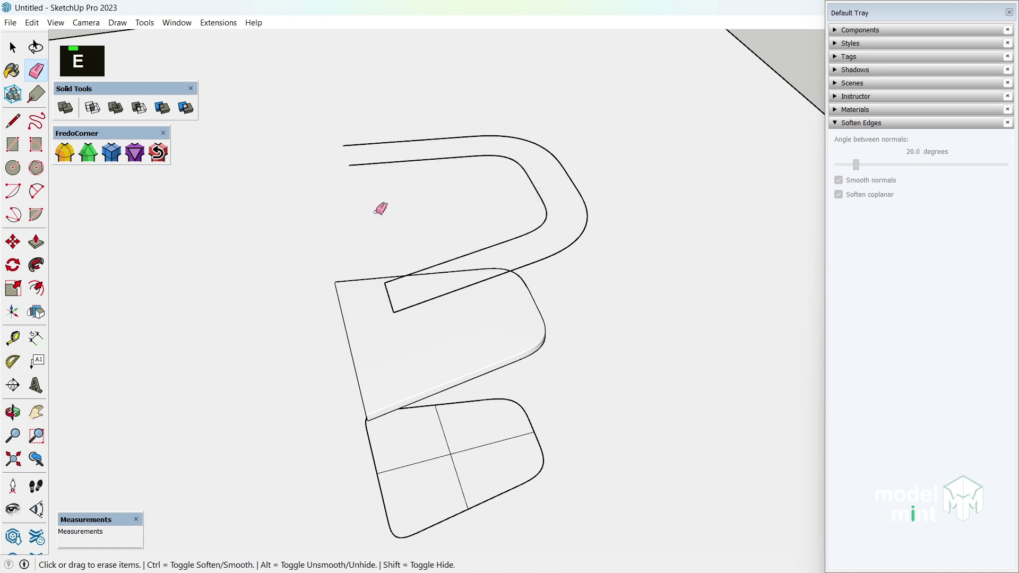
Delete the unwanted offset segments to leave an open backrest curve, then orbit to check it above the seat.
key("space")
double_click(466, 260)
key("Delete")
scroll("down", 3)
middle_click(487, 265)
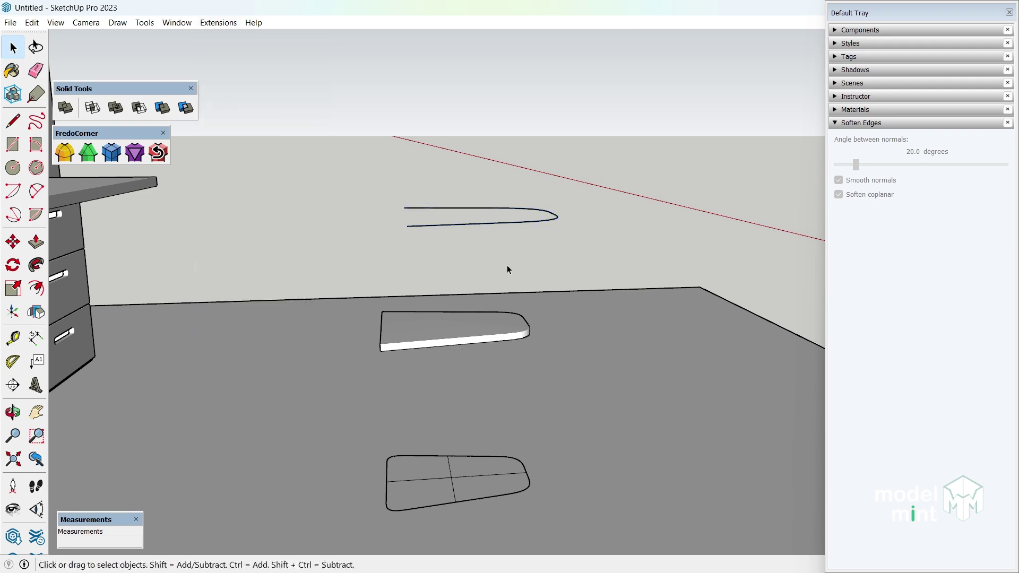
middle_click(512, 269)
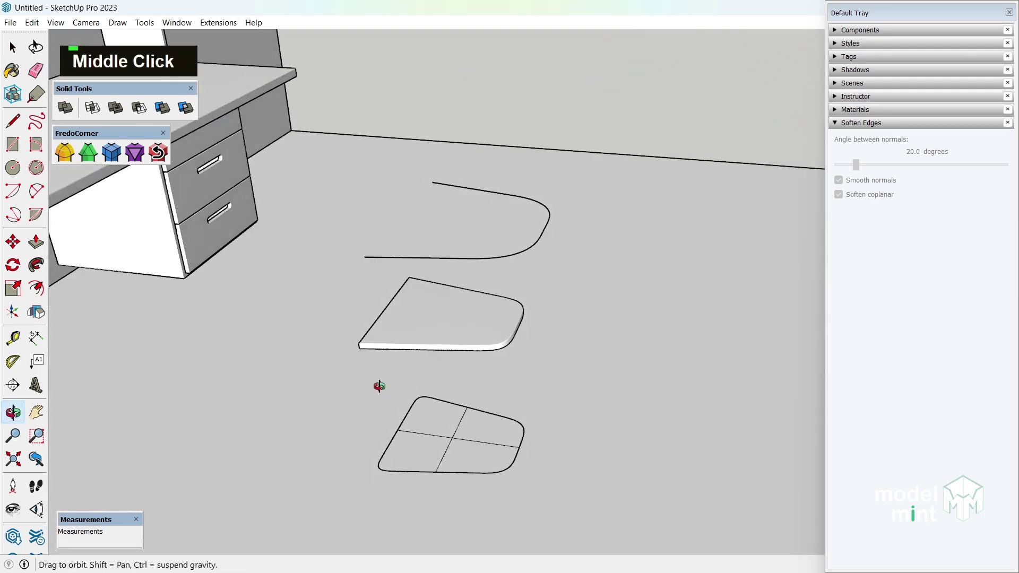
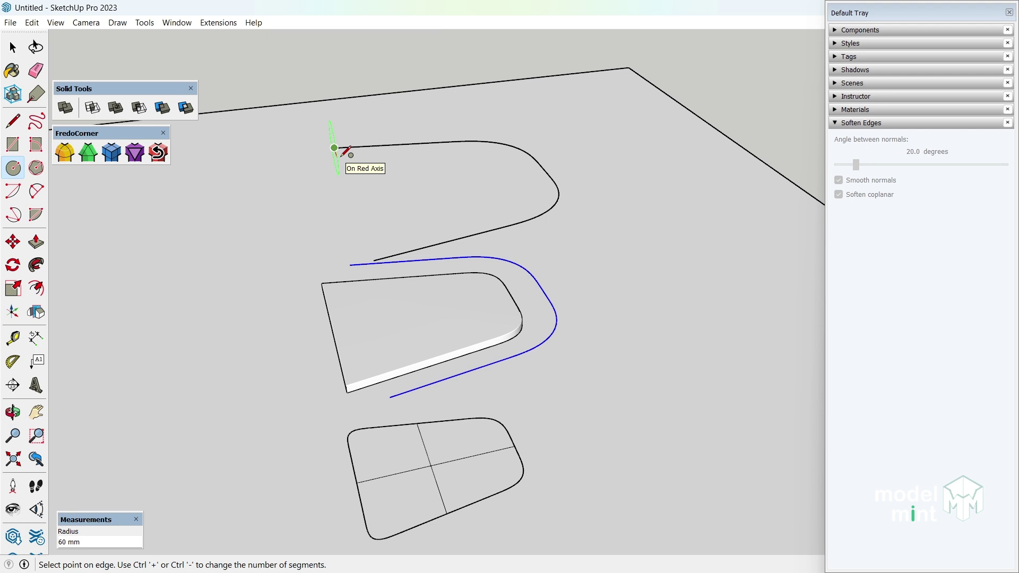
Sweep the circle profile along the upper curve with Follow Me to form the tubular backrest rail.
key("Return")
key("space")
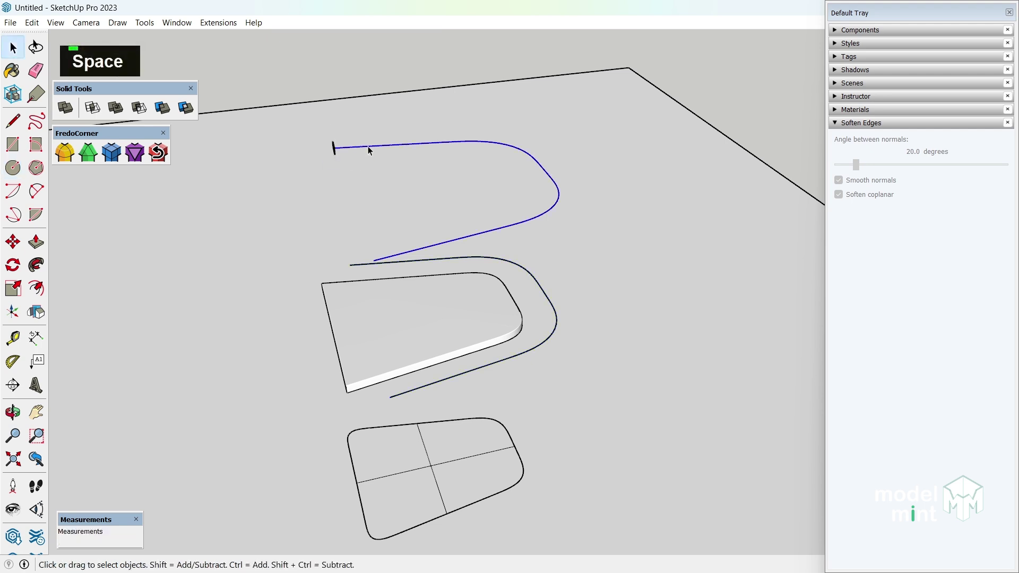
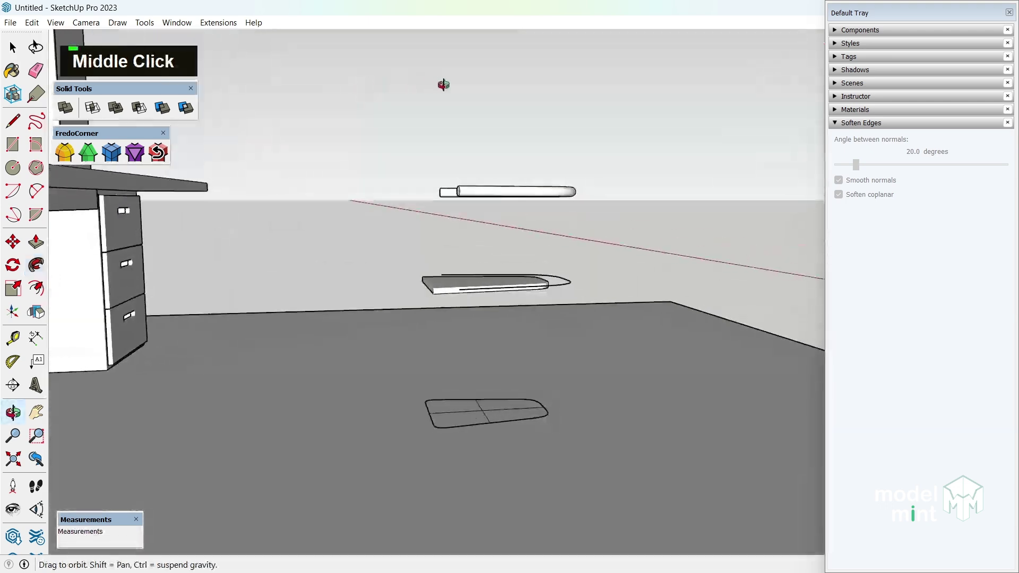
key("space")
scroll("up", 3)
double_click(455, 207)
left_click(457, 208)
Orbit to the tube's end and try rounding its end edge with FredoCorner.
middle_click(458, 209)
scroll("down", 3)
scroll("up", 3)
left_click(333, 197)
double_click(333, 197)
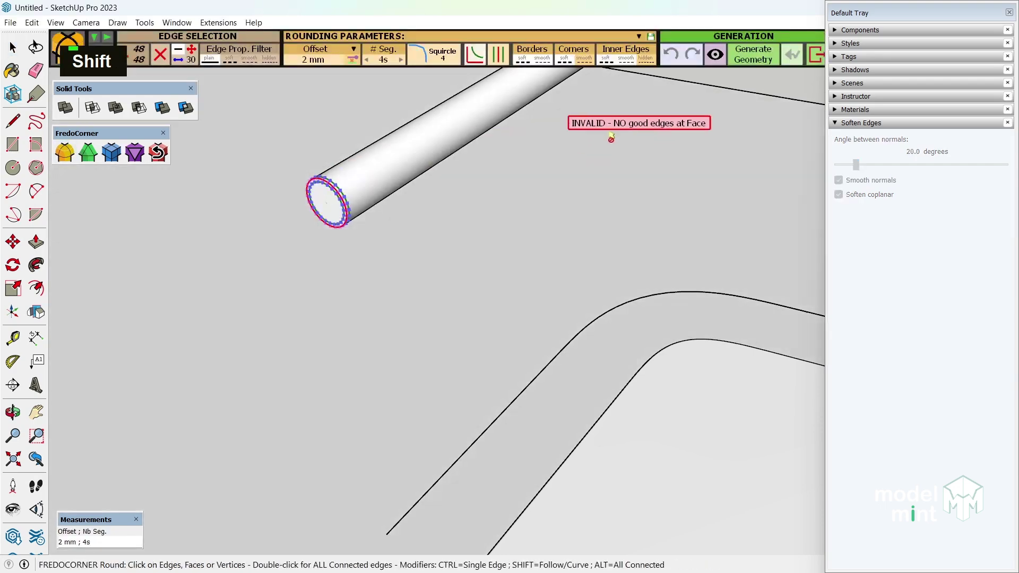
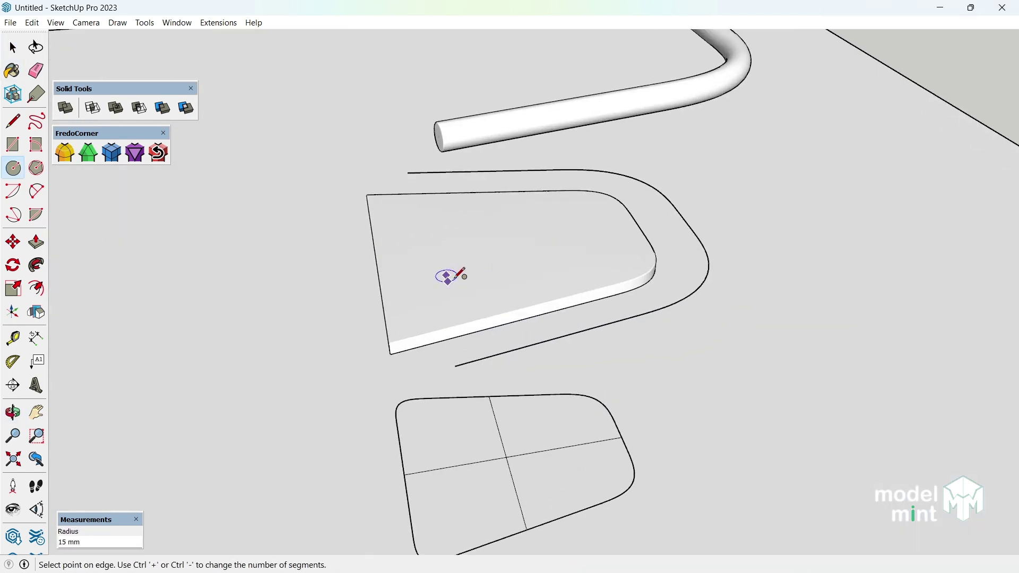
Draw a 6 mm radius spindle circle, push it up into a rod and open Make Component for it.
key("ctrl+z")
key("6")
key("Return")
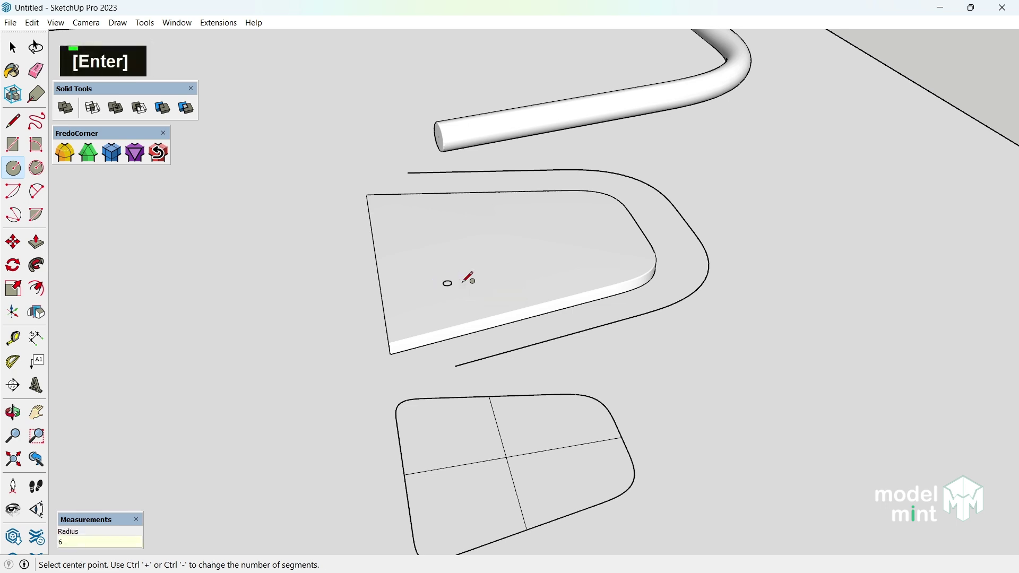
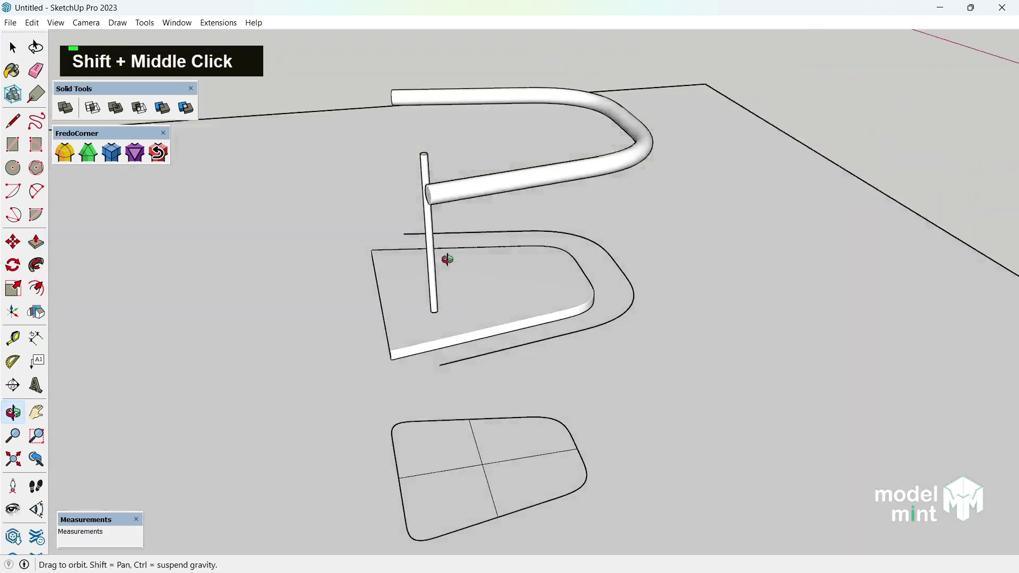
key("space")
scroll("up", 3)
right_click(438, 306)
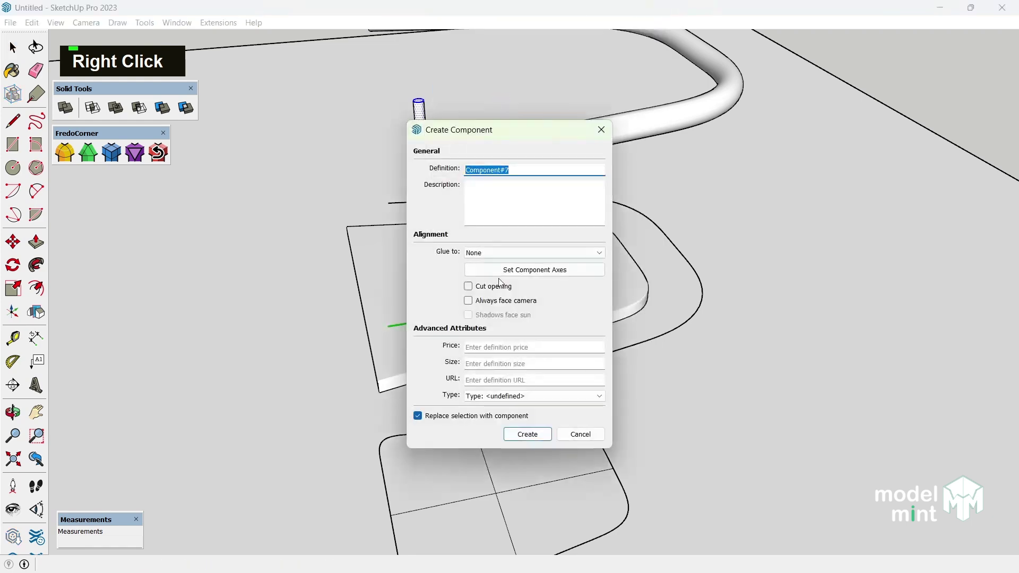
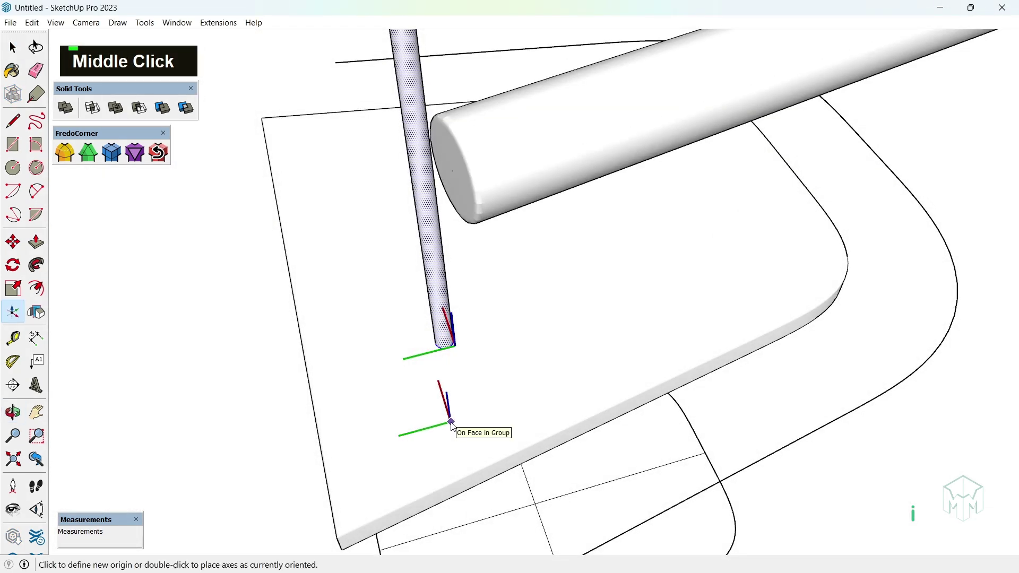
Set the component axes with the origin at the rod's bottom end.
scroll("up", 3)
middle_click(439, 316)
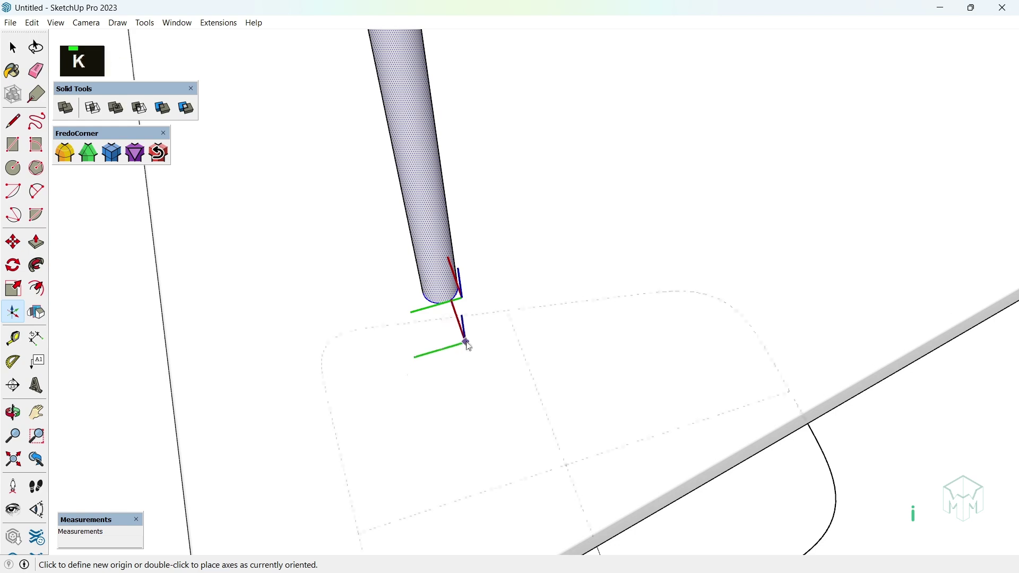
key("k")
middle_click(444, 294)
scroll("up", 3)
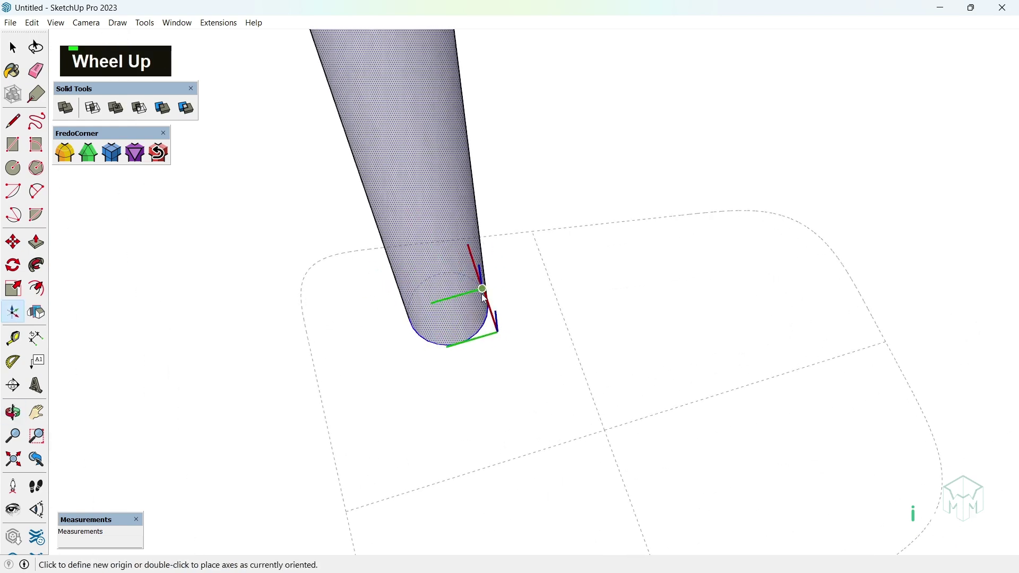
double_click(450, 314)
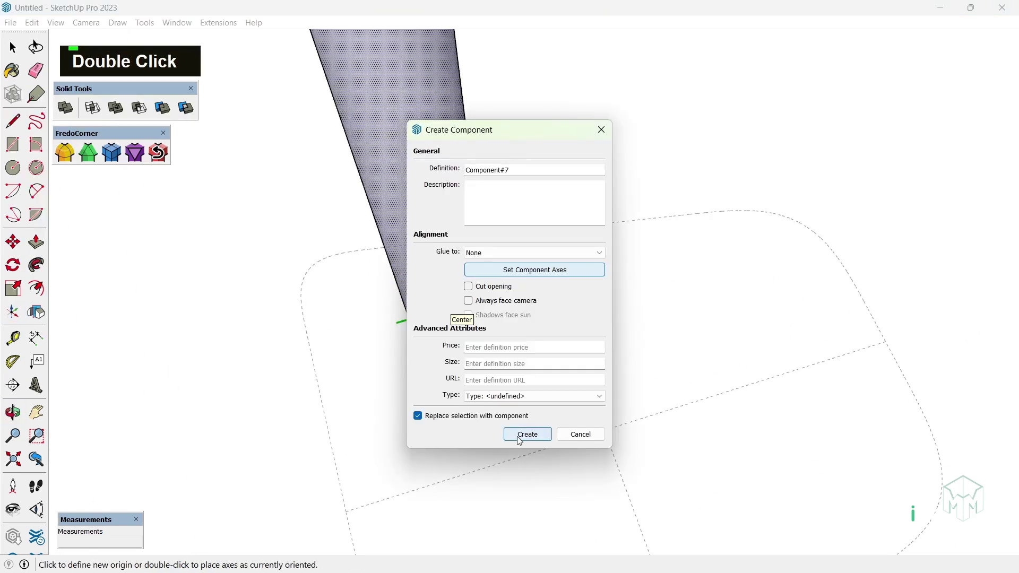
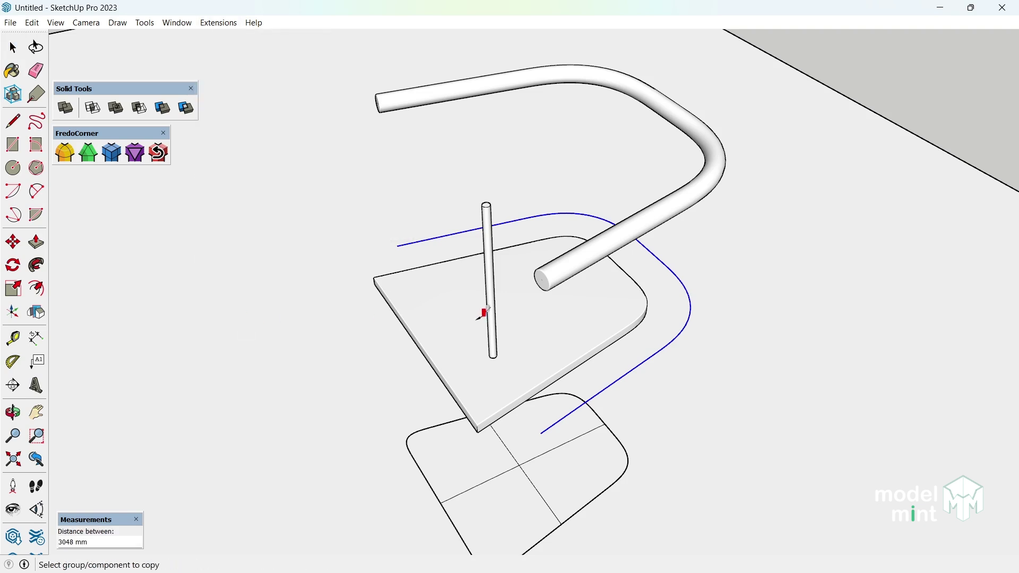
Copy the spindle component along the curved path, confirming and then tightening the spacing.
key("Return")
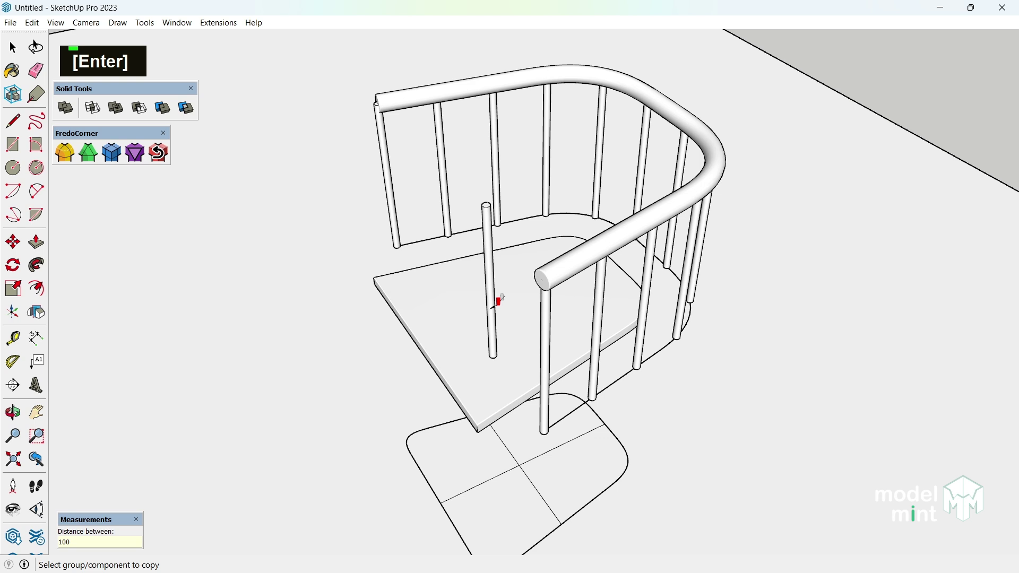
key("Return")
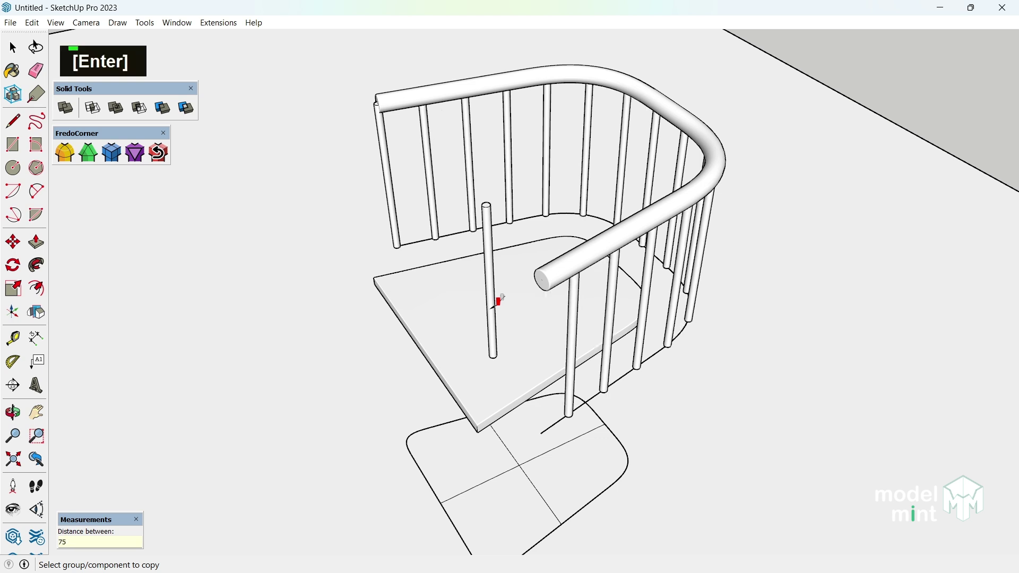
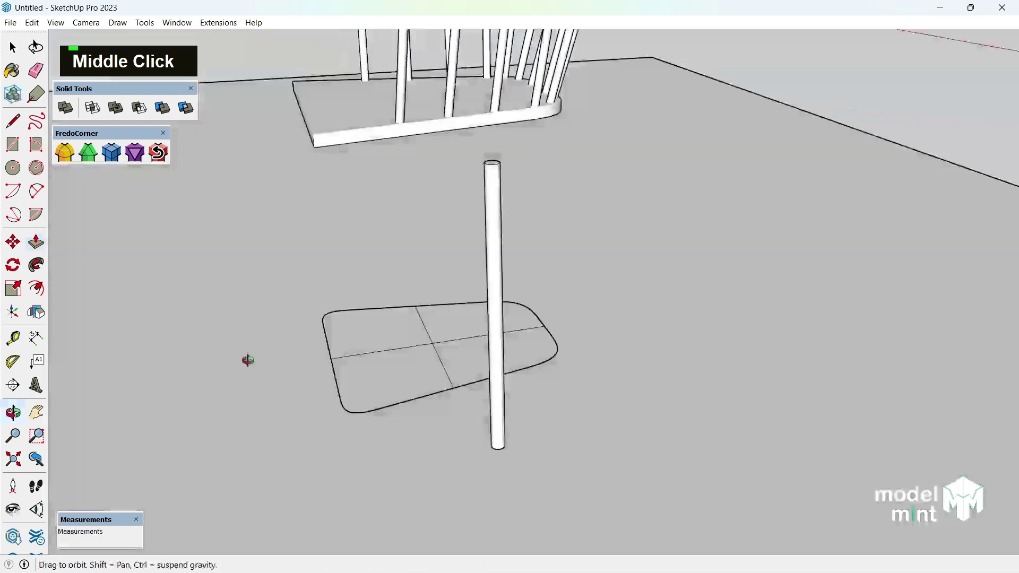
Make the leg rod a component and enter it for editing.
scroll("down", 3)
key("space")
right_click(474, 323)
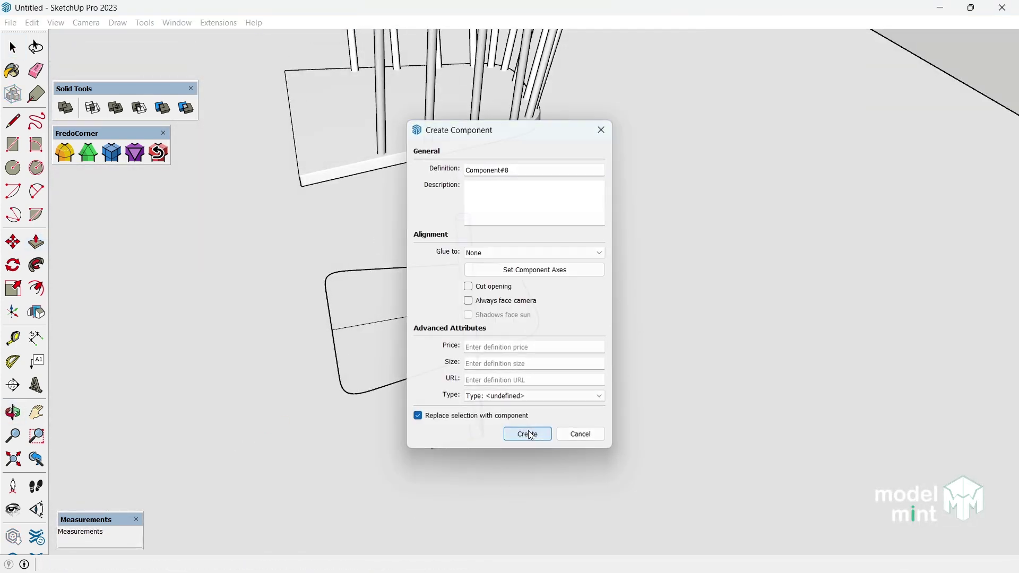
middle_click(518, 451)
scroll("up", 3)
key("m")
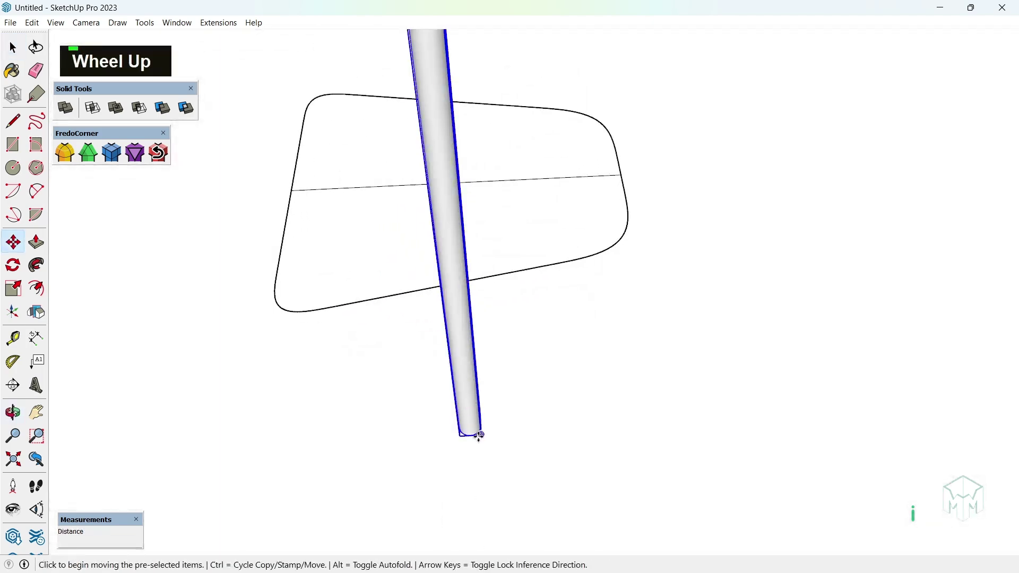
scroll("down", 3)
key("space")
scroll("down", 3)
double_click(452, 227)
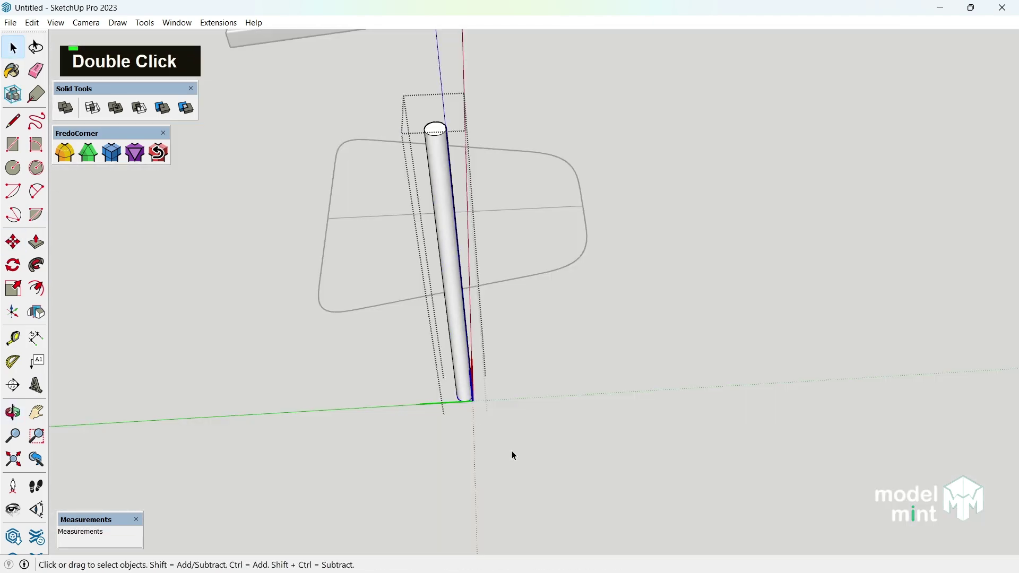
Scale the rod's bottom face down so the leg tapers to a narrow foot.
scroll("down", 3)
key("s")
scroll("up", 3)
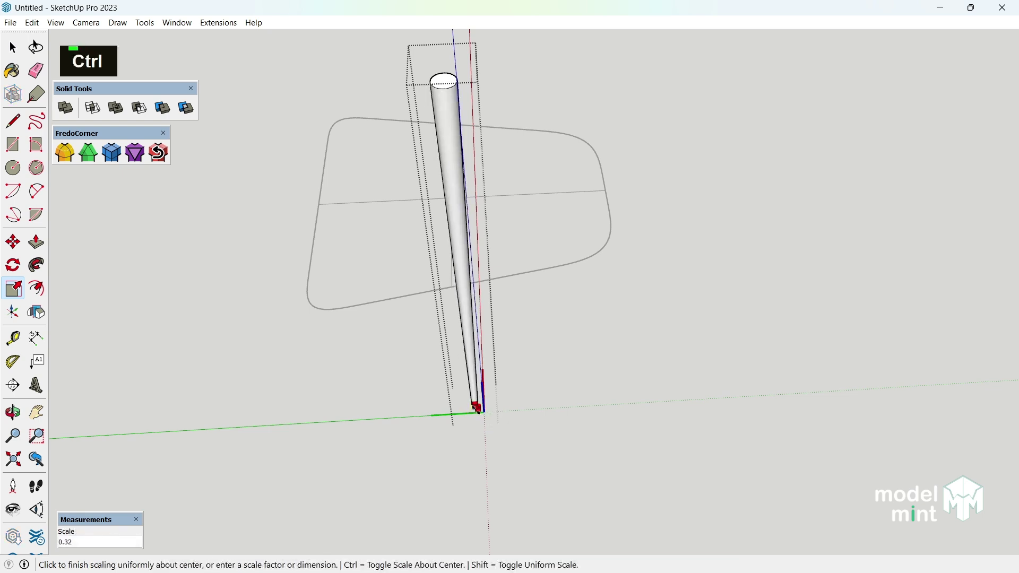
key("5")
key("Return")
scroll("down", 3)
key("space")
key("s")
key("Return")
key("Escape")
Orbit around the tapered leg and select it ready to reposition.
middle_click(495, 363)
scroll("down", 3)
scroll("up", 3)
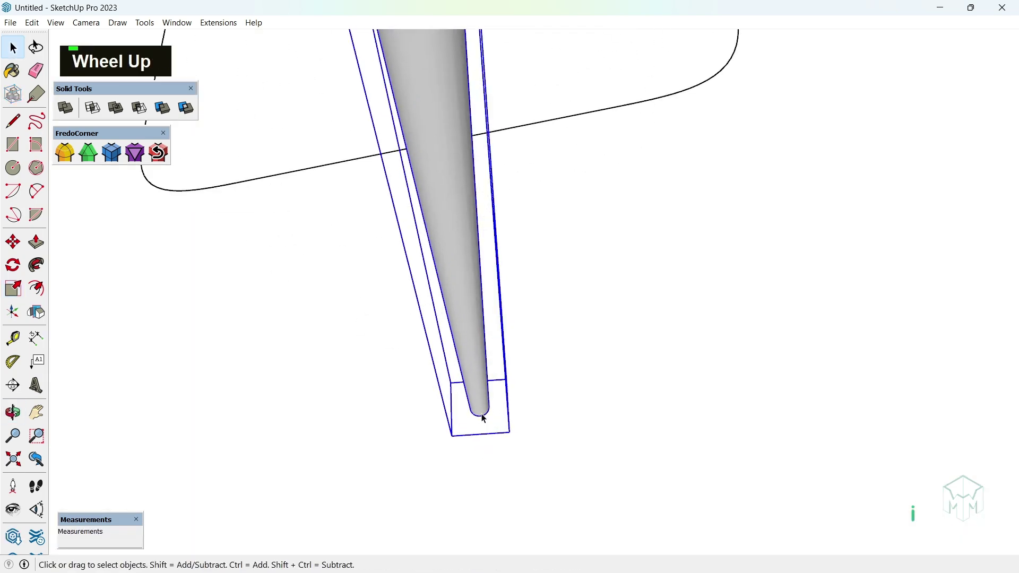
middle_click(485, 422)
key("space")
Move the tapered leg under a seat corner and copy it across the seat.
key("Escape")
scroll("down", 3)
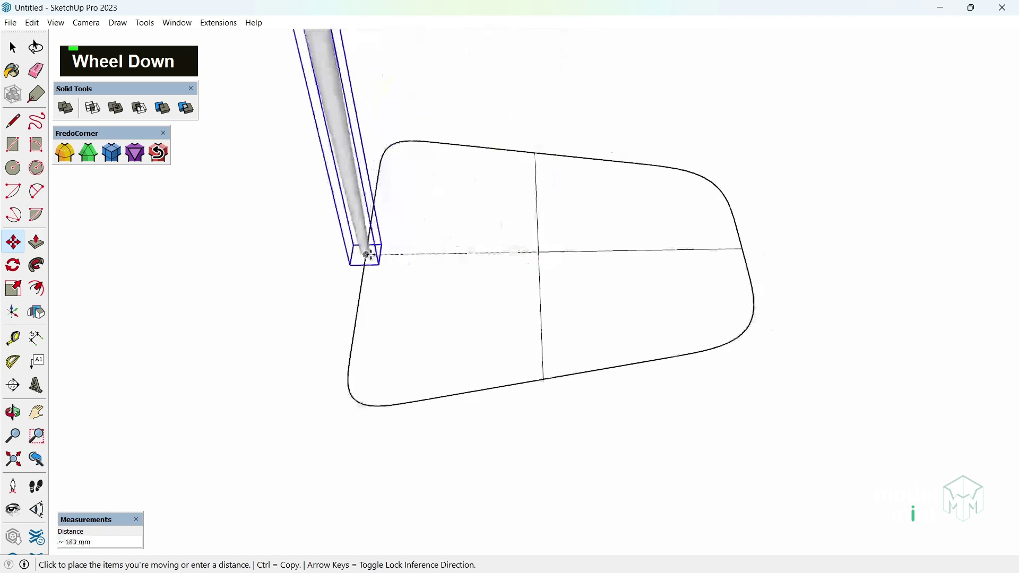
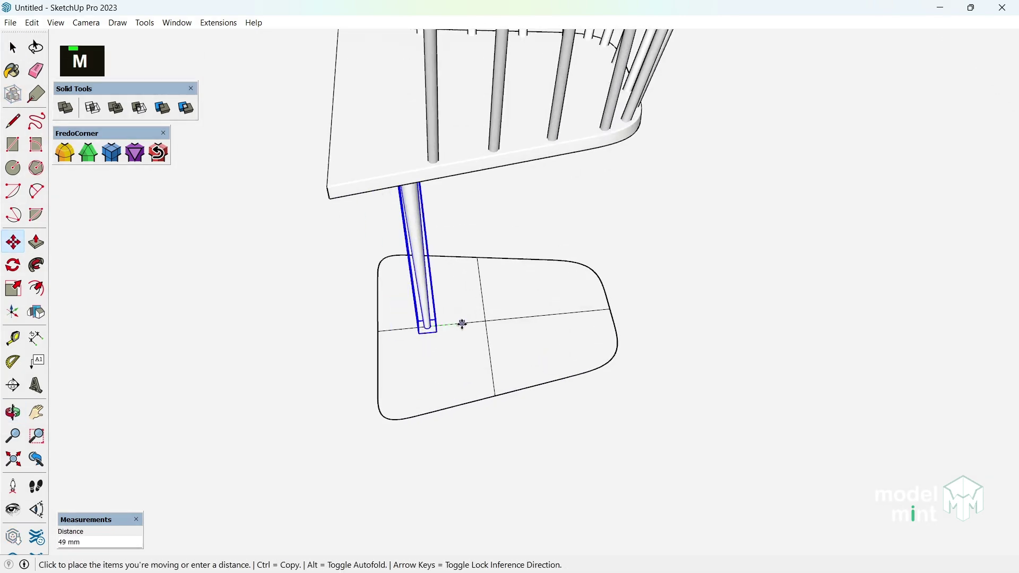
key("0")
key("Return")
key("space")
middle_click(604, 354)
key("m")
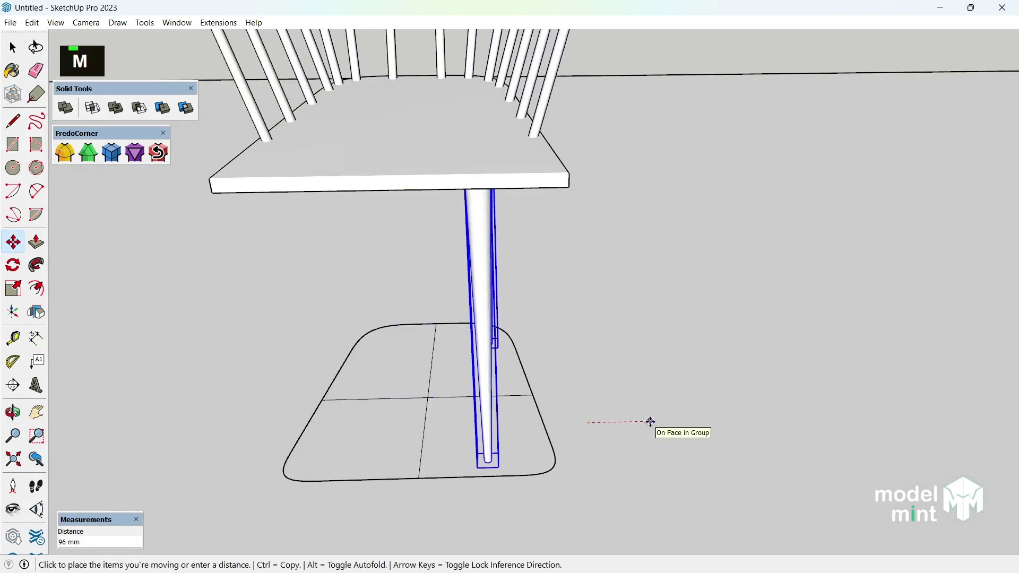
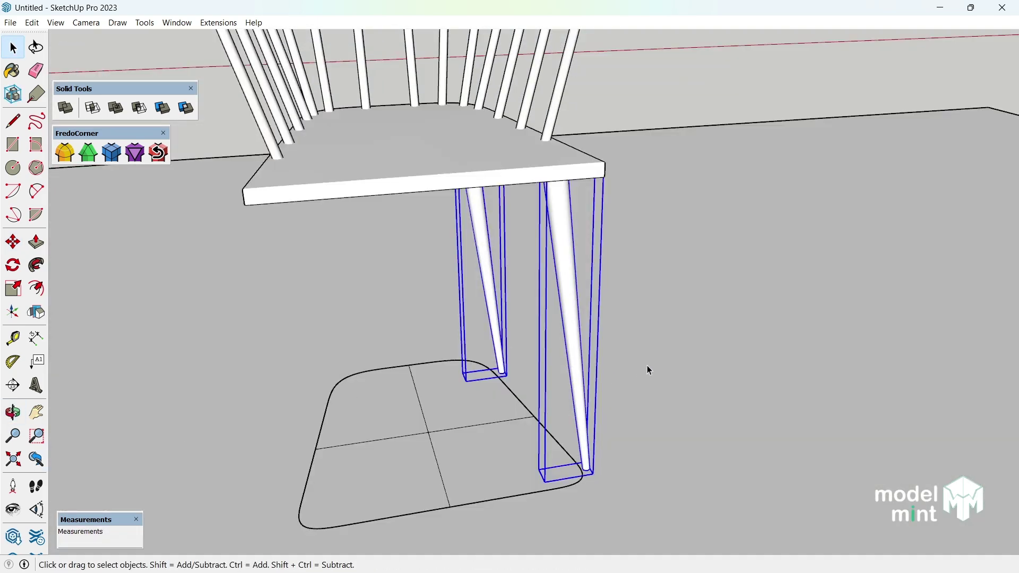
Mirror the legs to the seat's opposite side so the chair stands on four legs.
middle_click(652, 370)
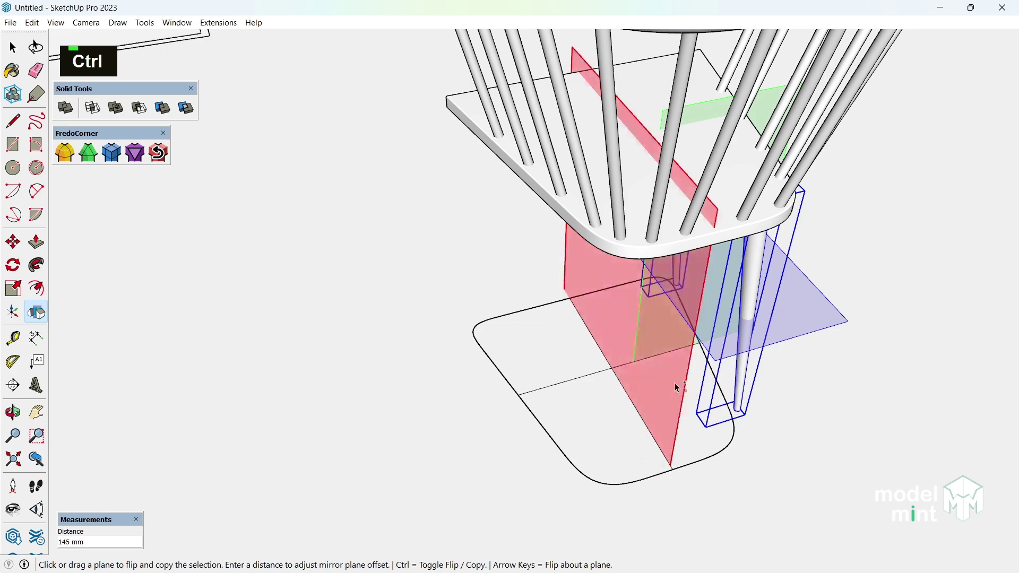
key("space")
scroll("down", 3)
middle_click(648, 447)
scroll("up", 3)
scroll("down", 3)
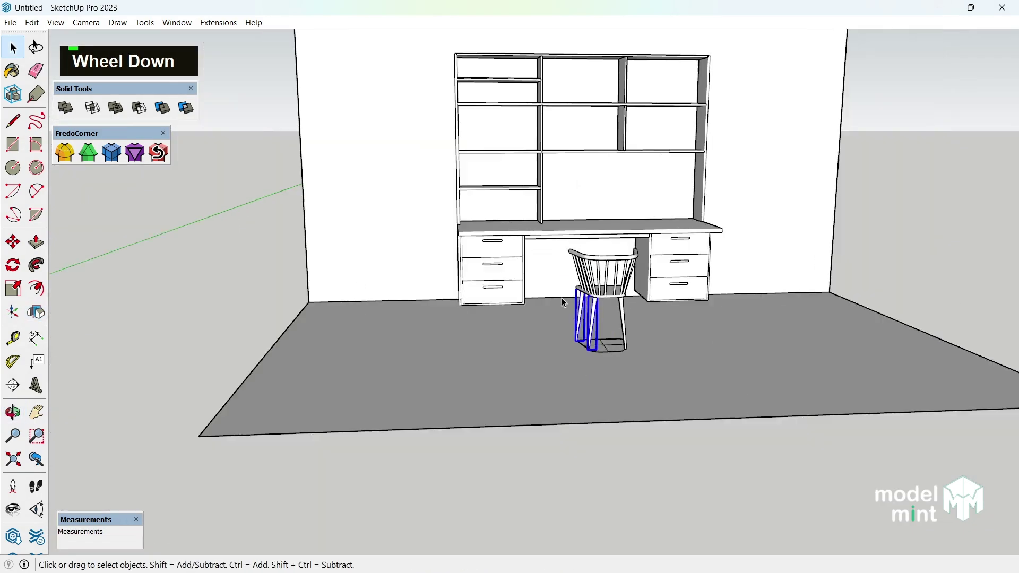
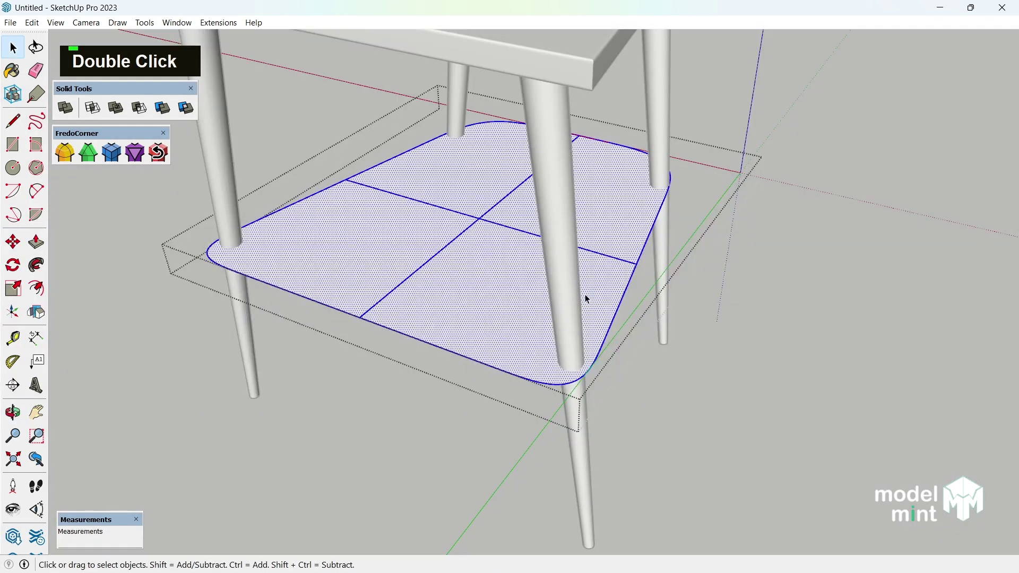
Start offsetting the leg footprint outline about 11 mm for the stretcher ring, undoing a misstep.
key("e")
key("f")
key("ctrl+z")
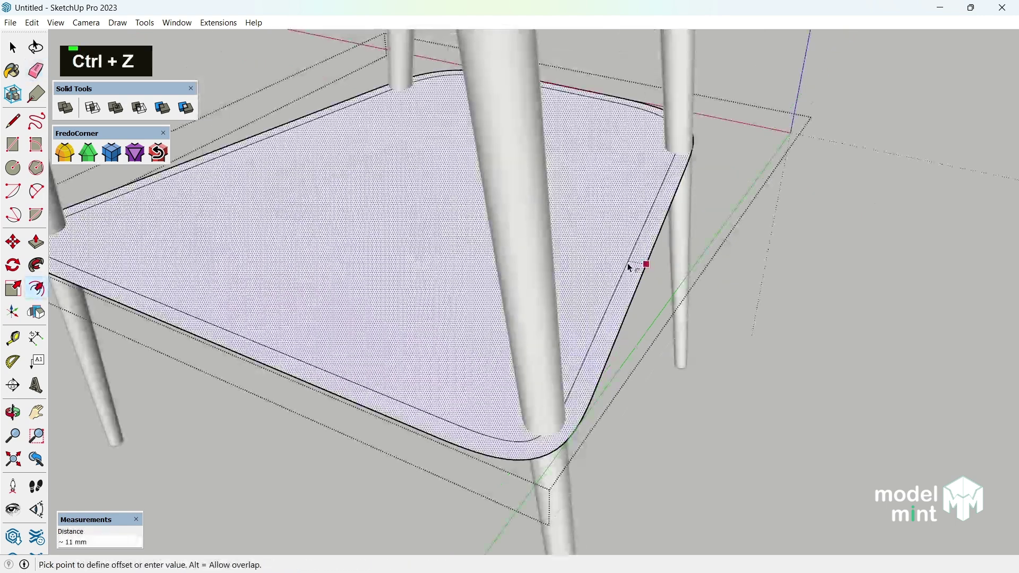
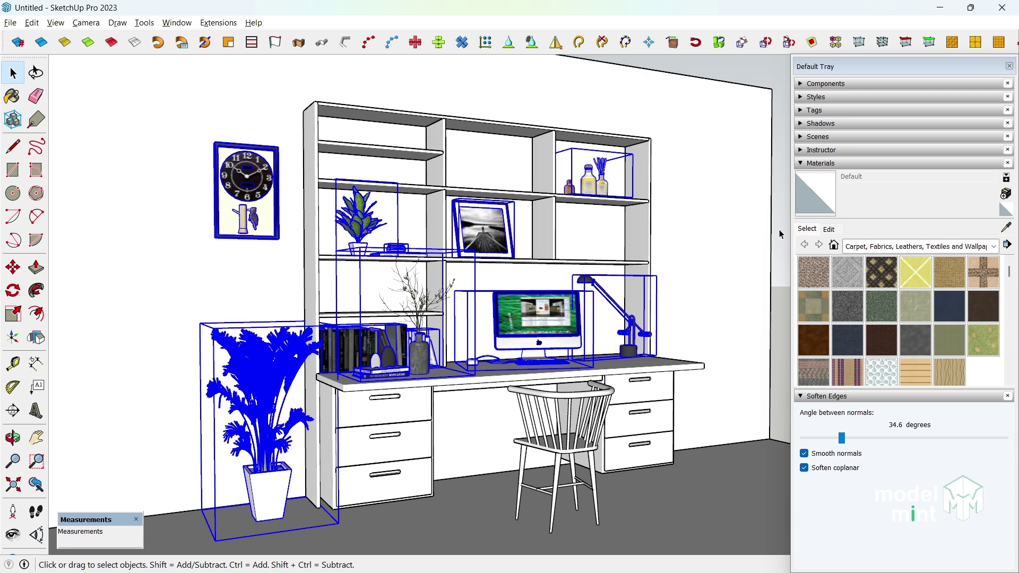
Paint Wood Cherry Original onto the desk, shelving, pedestals and chair with the Paint Bucket.
scroll("down", 3)
scroll("up", 3)
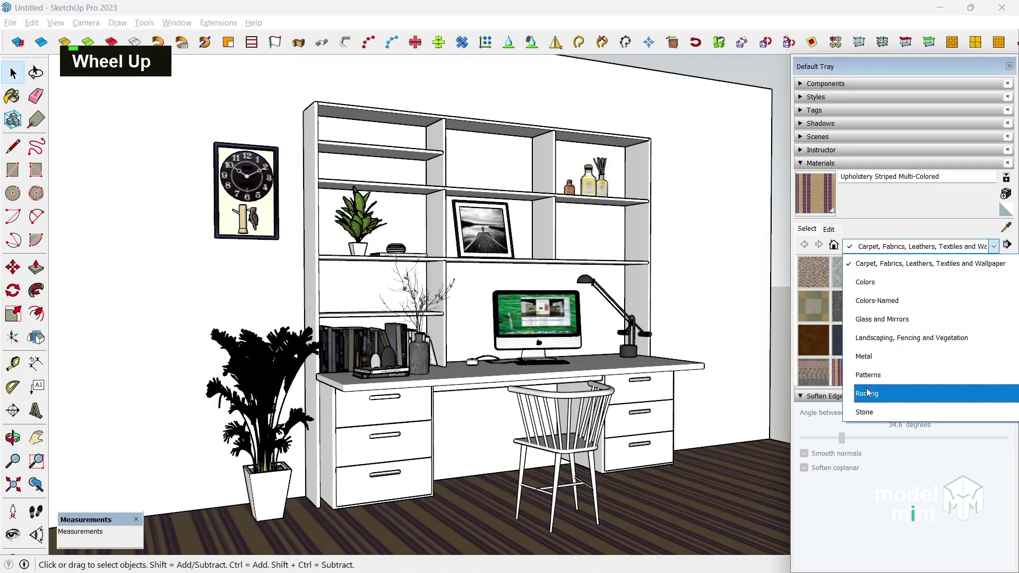
key("space")
scroll("down", 3)
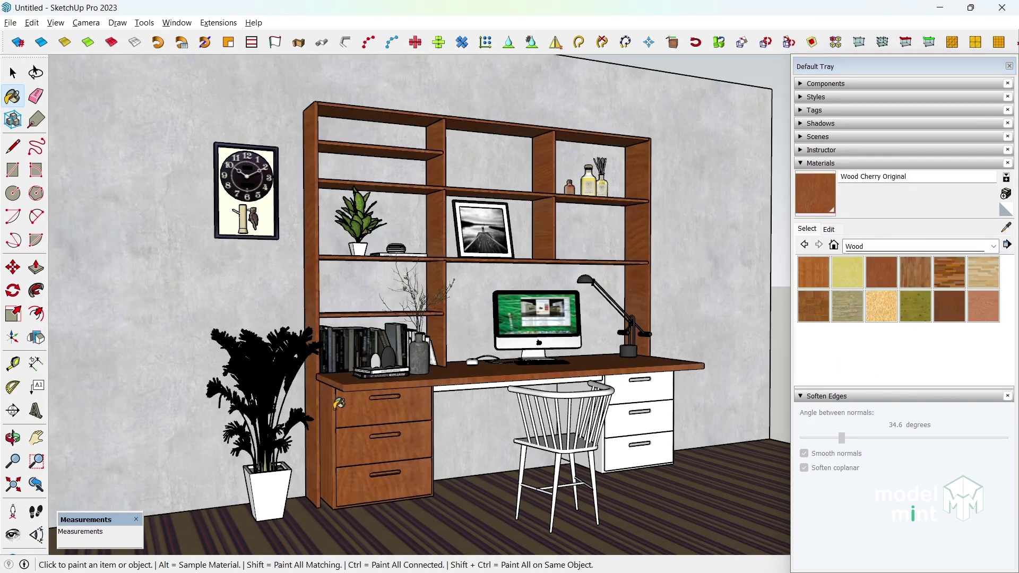
key("space")
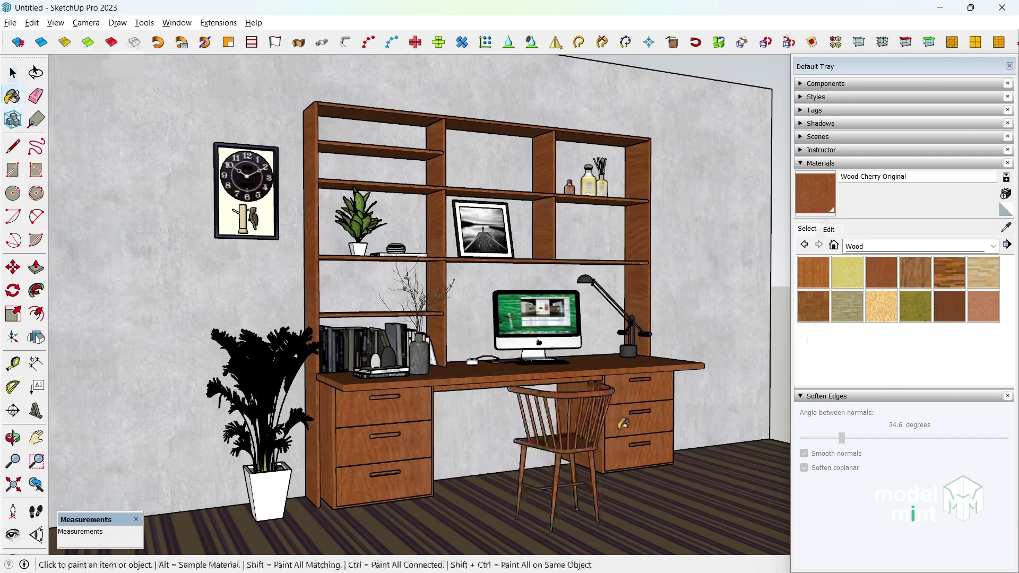